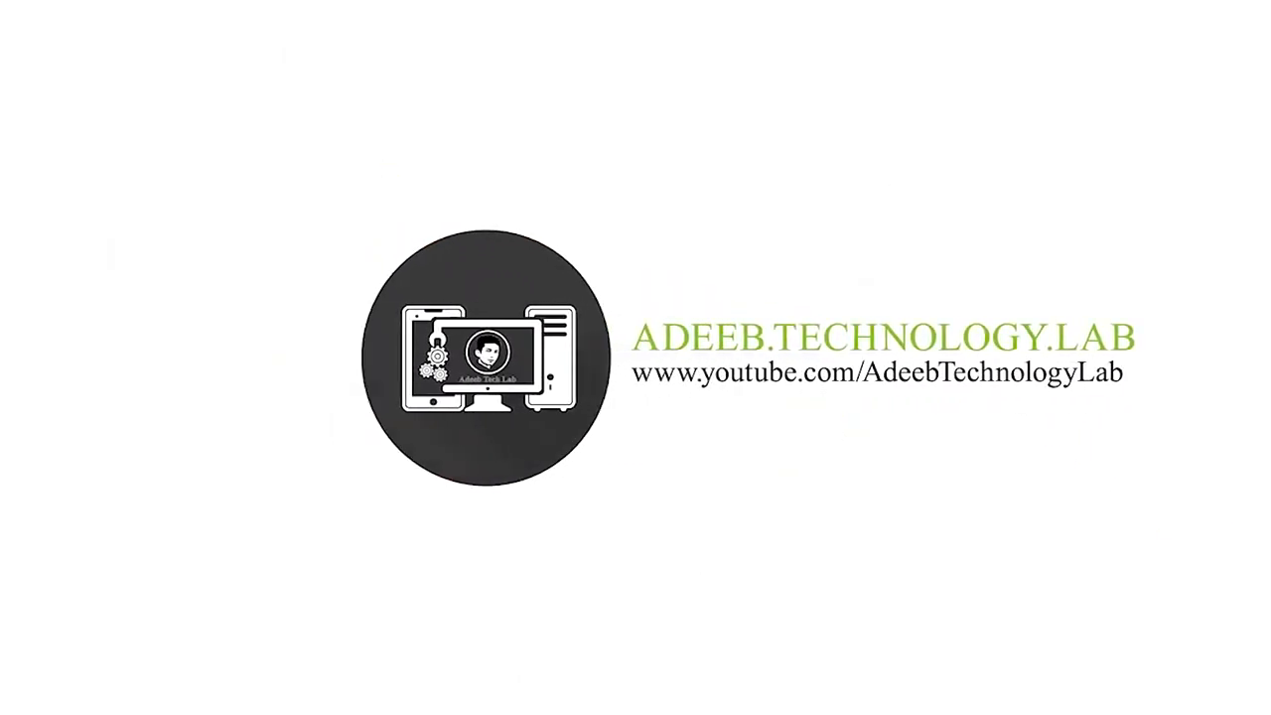
# Step: Open the Free Mug logo PSD mockup from the desktop folder in Photoshop
pyautogui.click(904, 242)
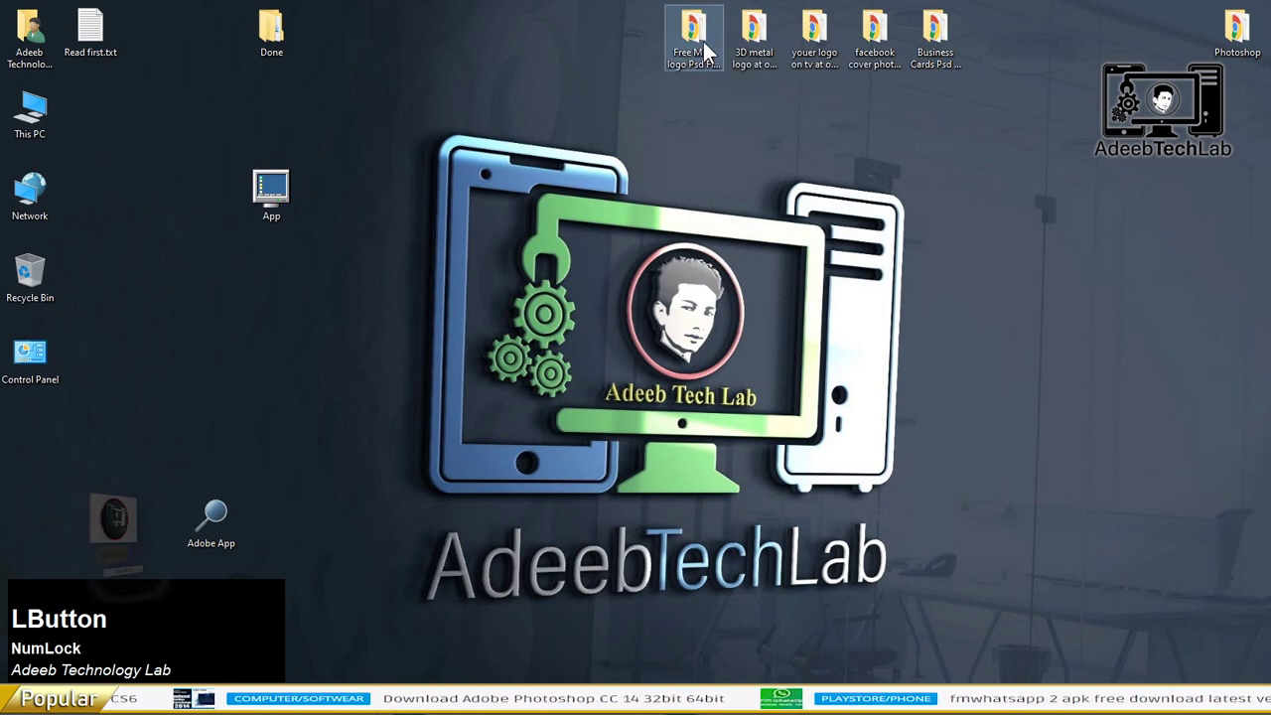
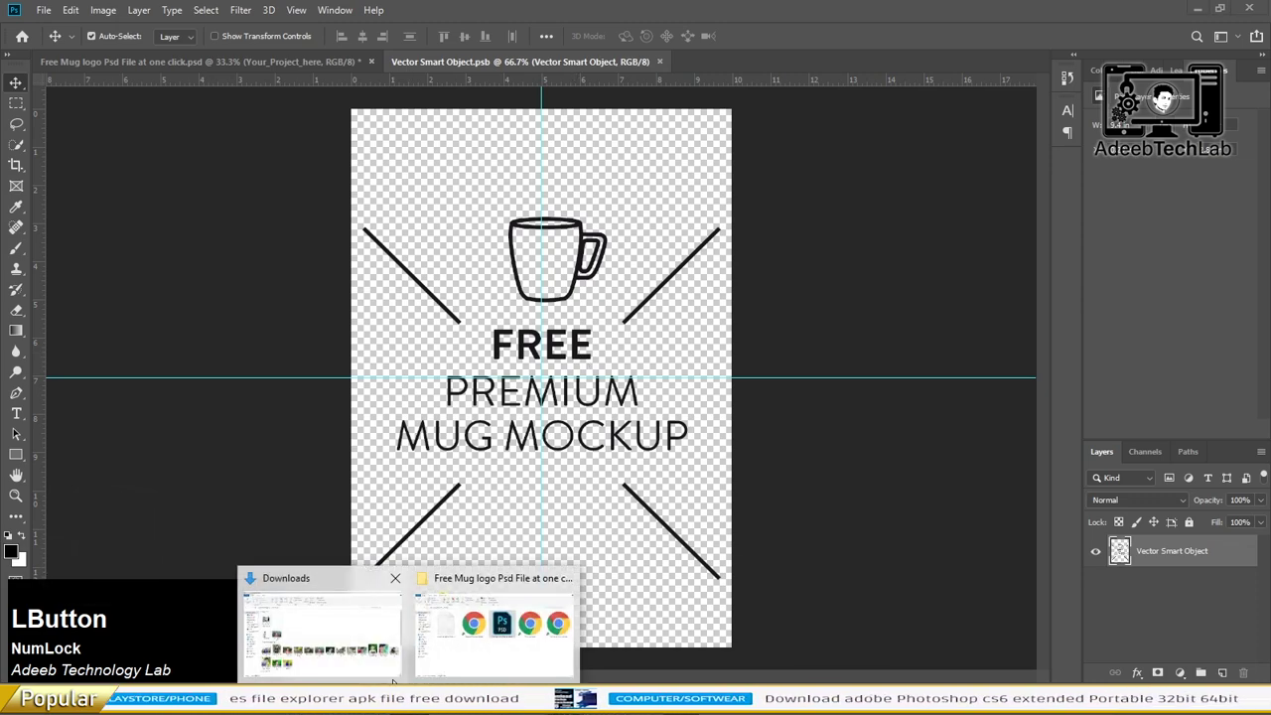
# Step: Select ATLab (1), the Urdu calligraphy, SA w and ATLab images in Downloads
pyautogui.click(658, 422)
pyautogui.scroll(-3)
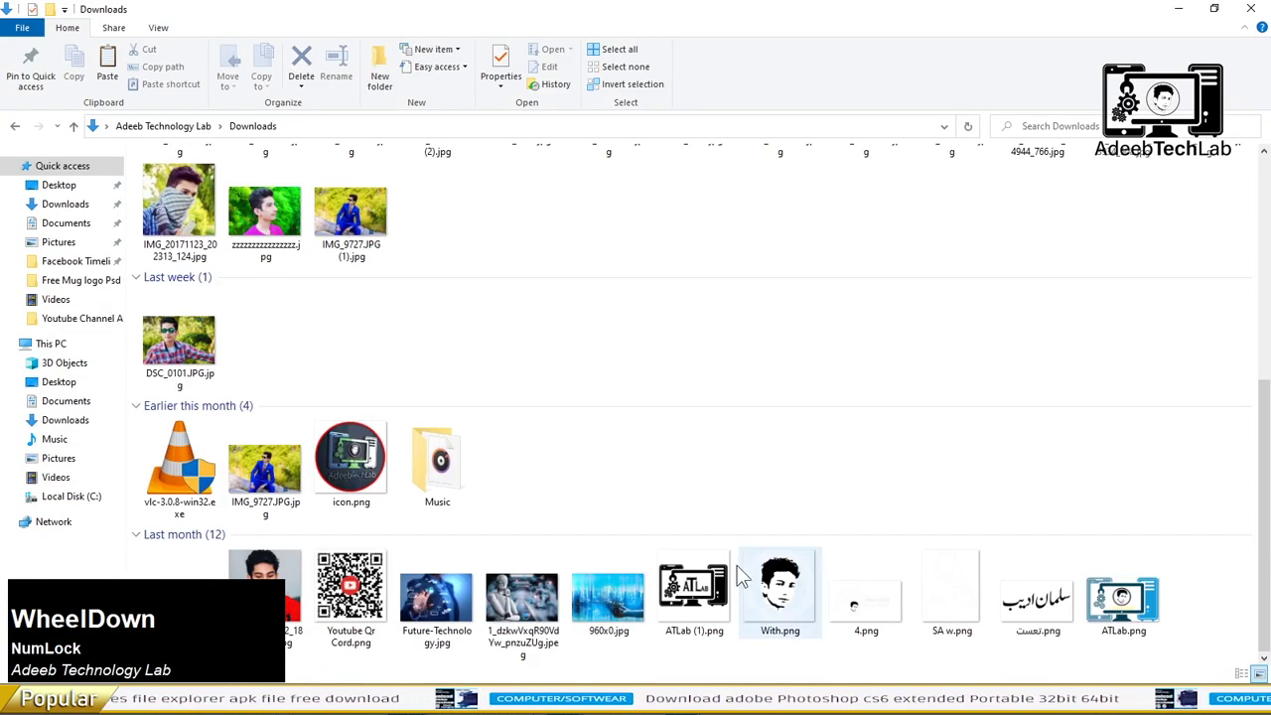
pyautogui.click(701, 616)
pyautogui.scroll(-3)
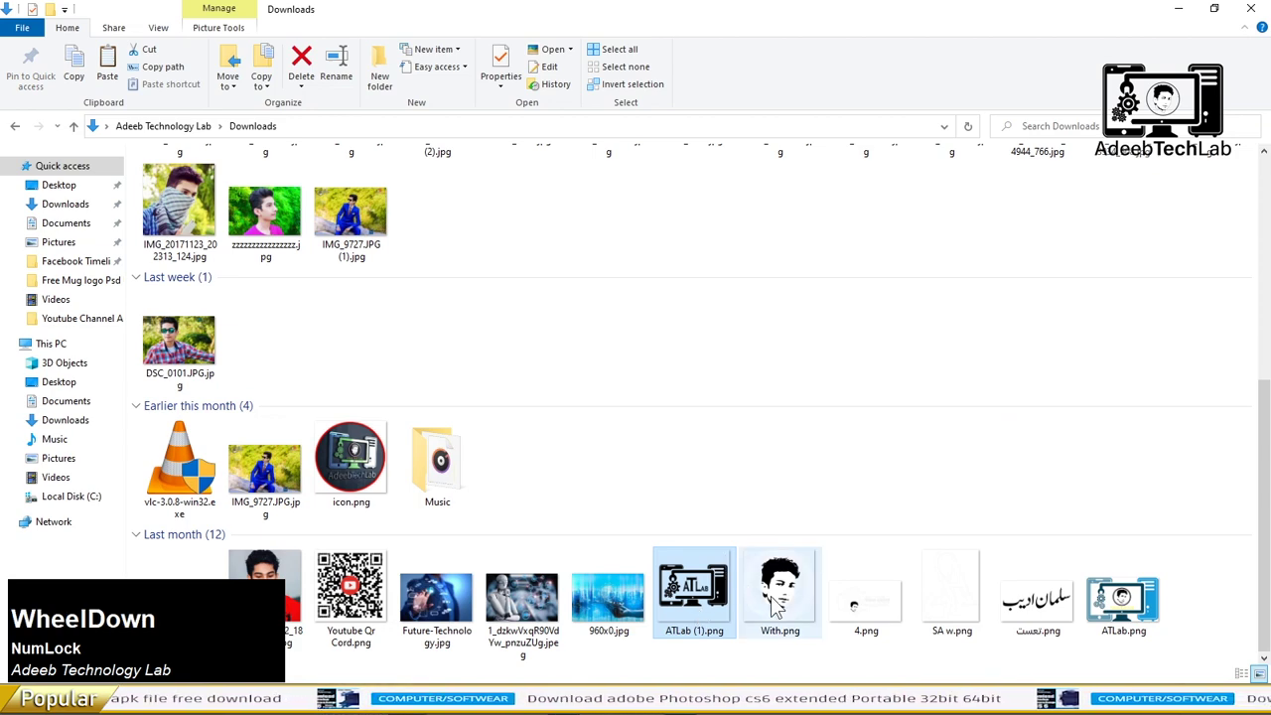
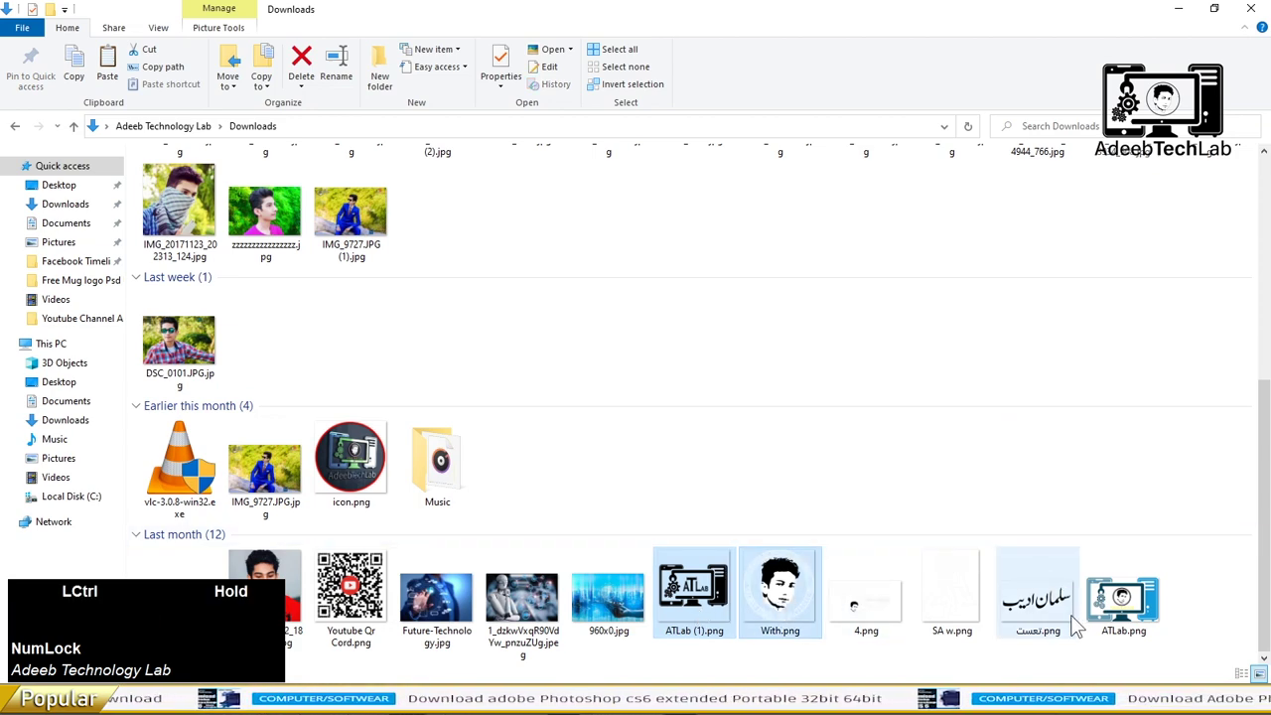
pyautogui.click(1054, 619)
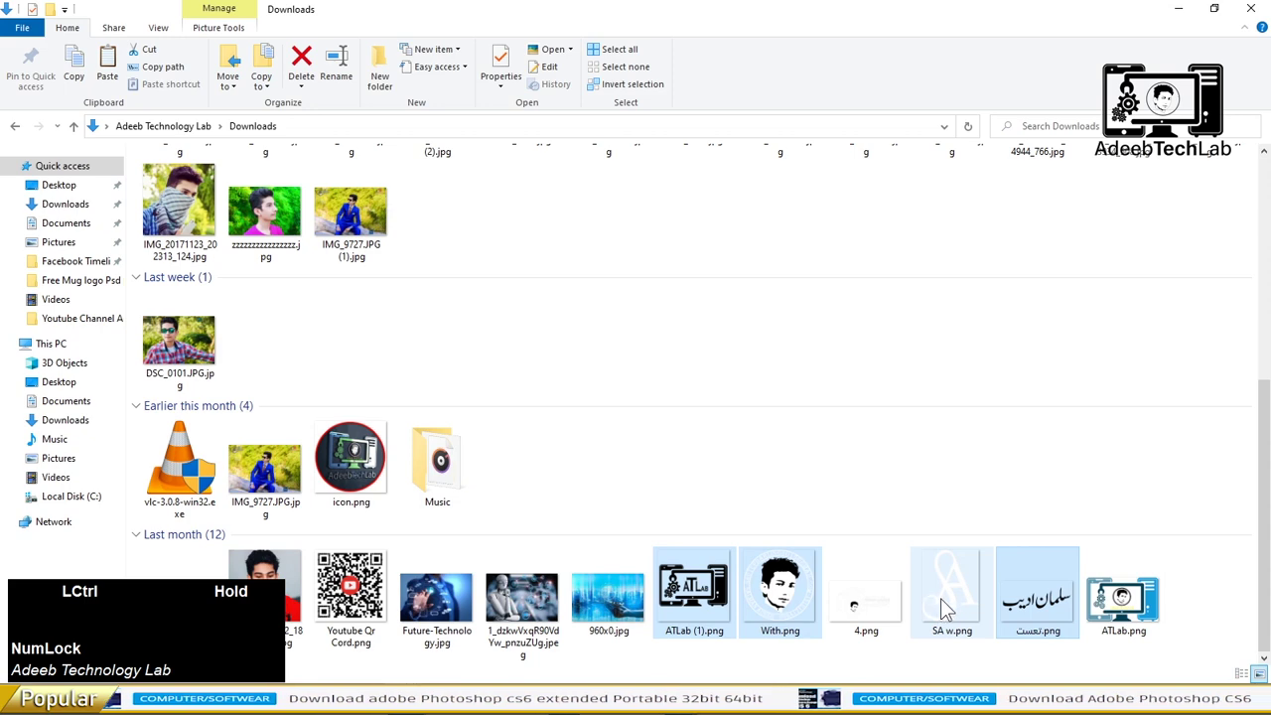
pyautogui.click(944, 607)
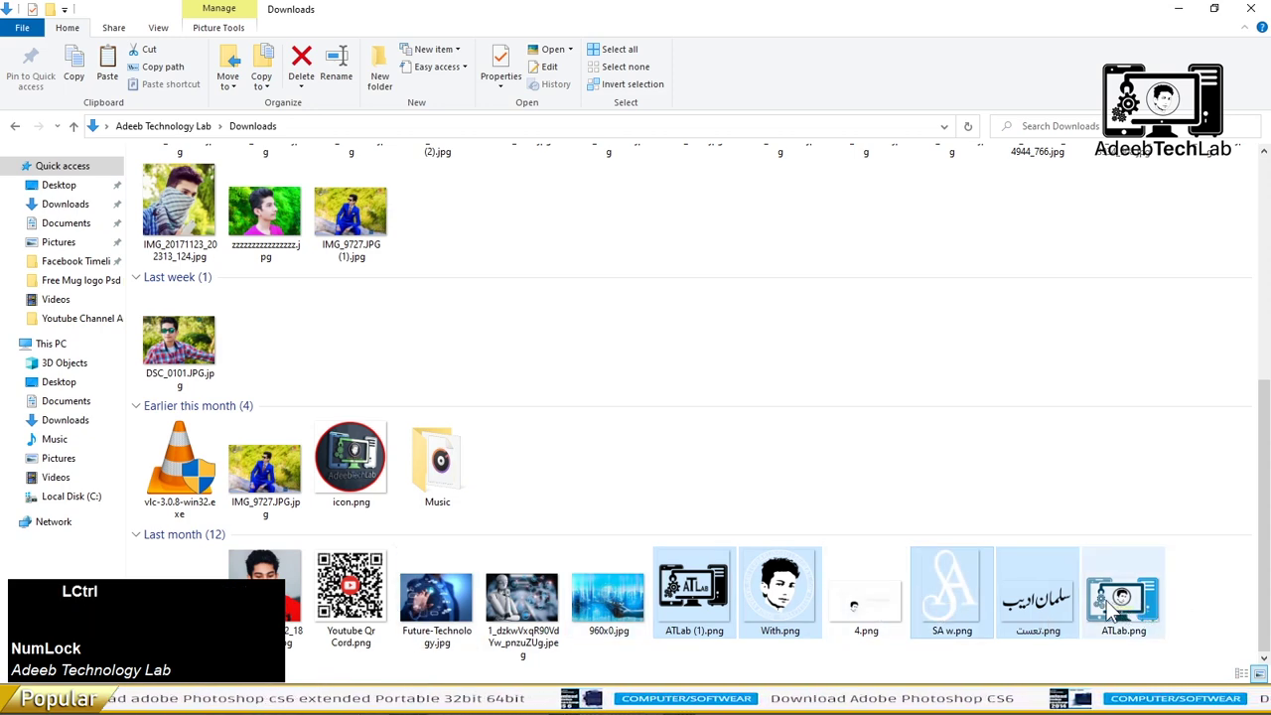
pyautogui.click(1122, 612)
# Step: Drag the selected logo images onto the Photoshop smart object canvas
pyautogui.scroll(3)
pyautogui.click(215, 211)
pyautogui.click(189, 215)
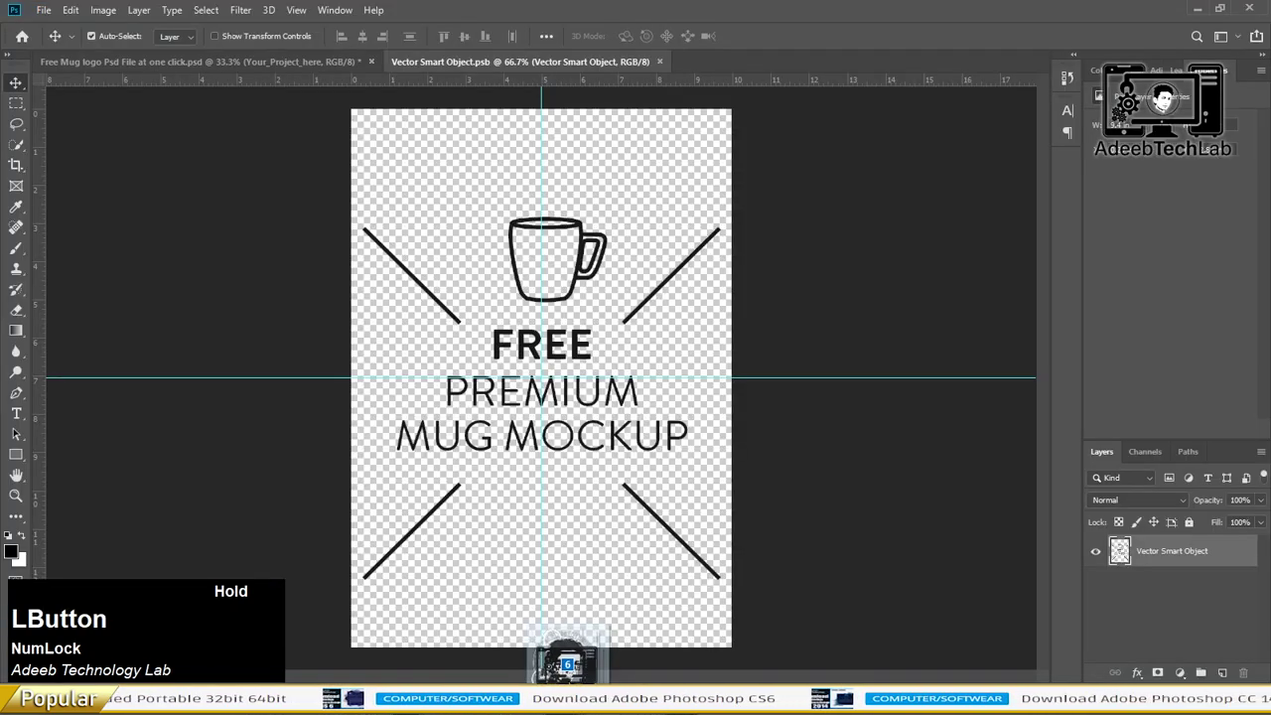
# Step: Commit the placed ATLab (1) logo and With portrait as layers in the design
pyautogui.press('Return')
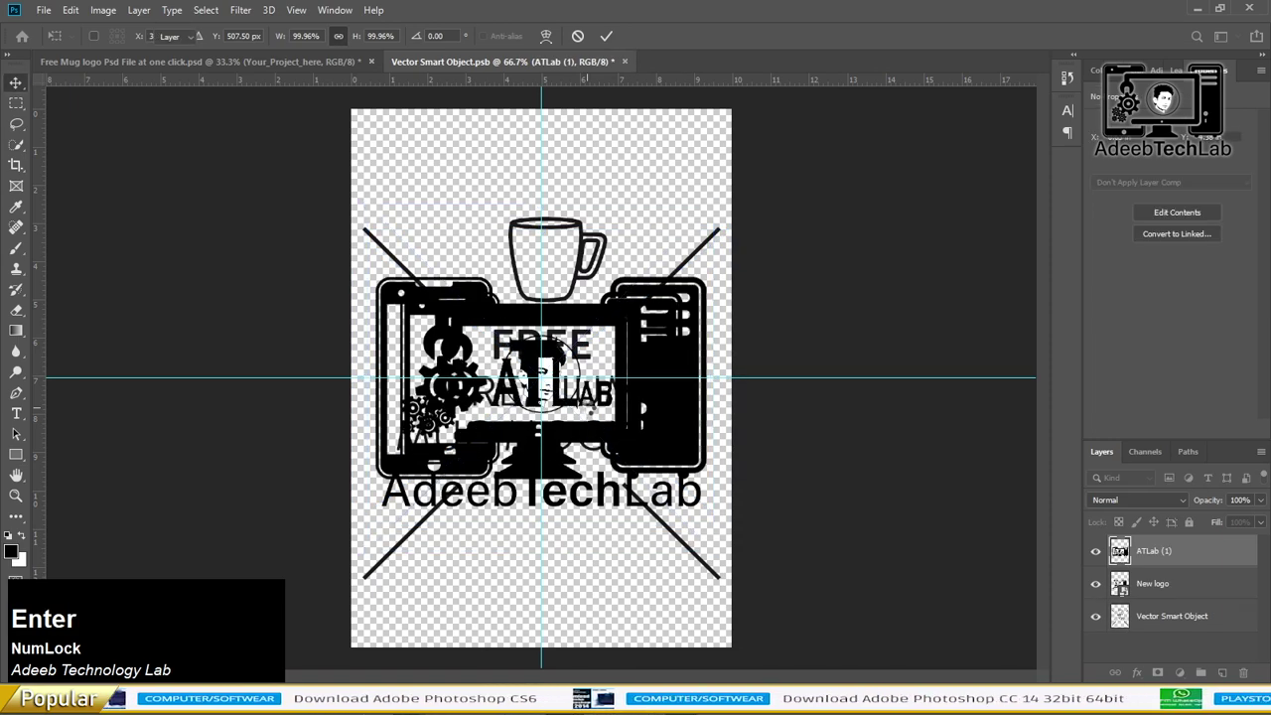
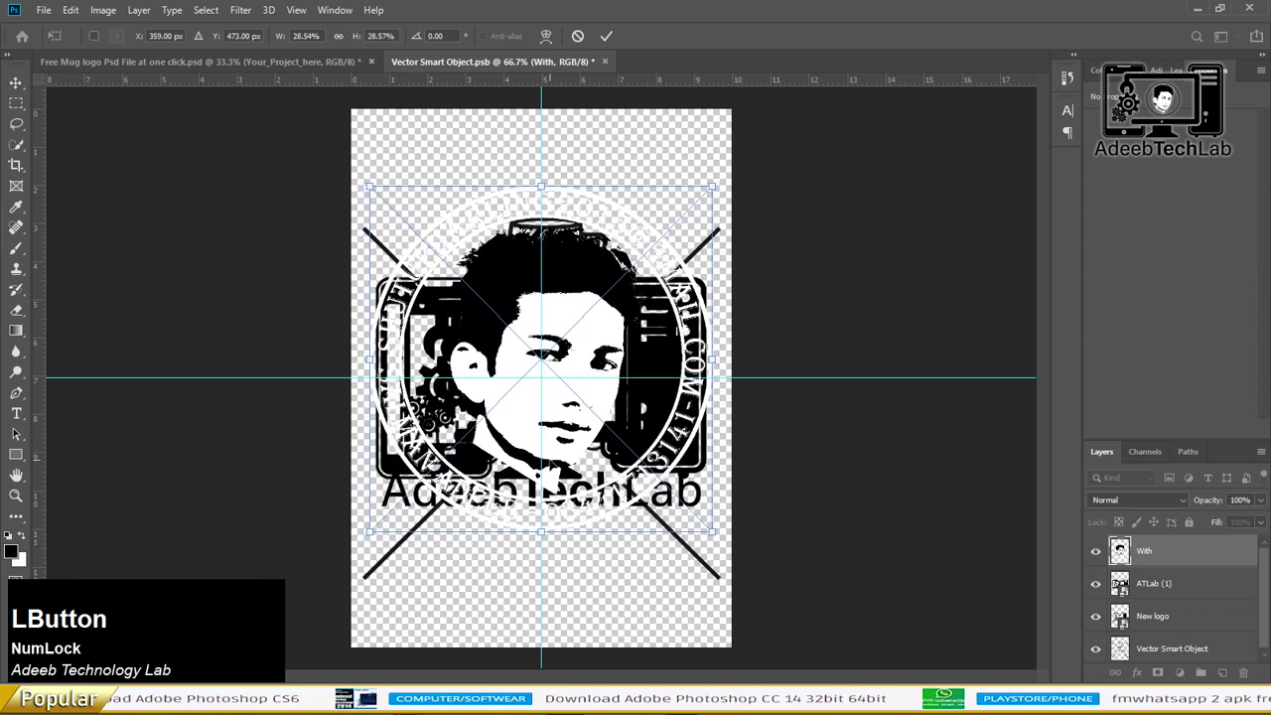
pyautogui.press('Return')
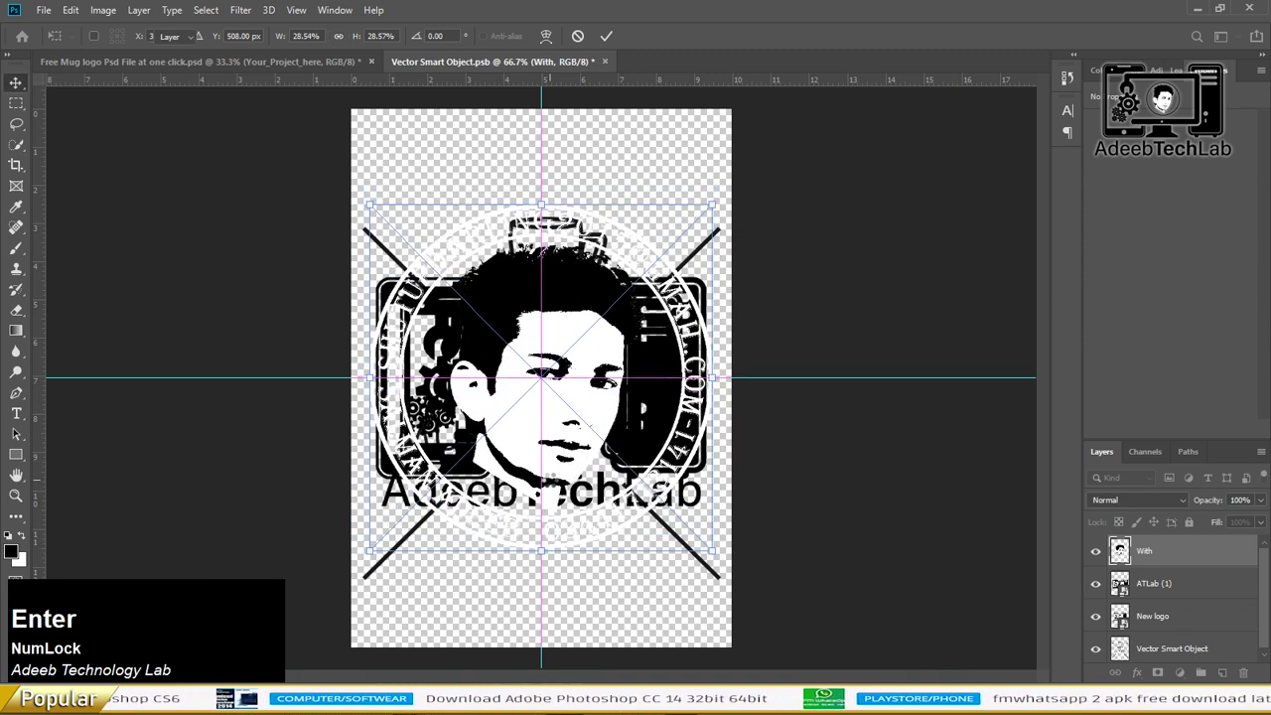
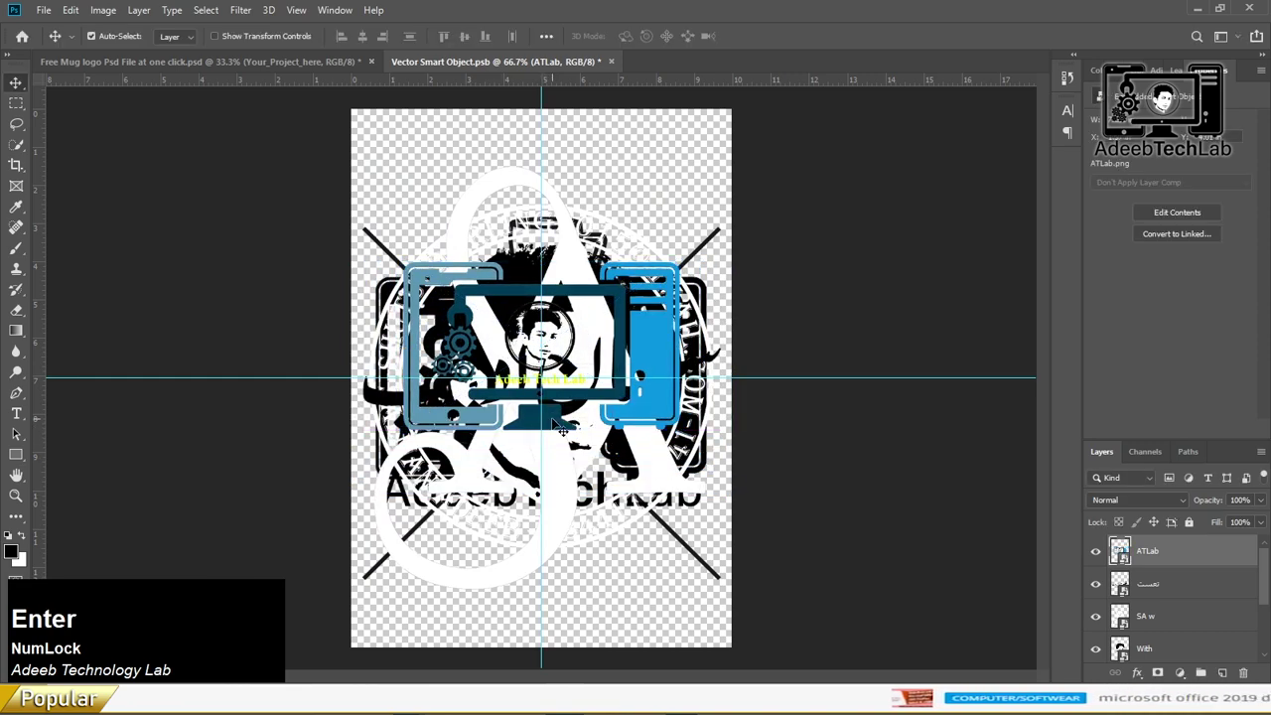
# Step: Hide the Urdu calligraphy, SA w, With and lower placeholder layers, leaving only ATLab visible
pyautogui.scroll(-3)
pyautogui.click(1170, 645)
pyautogui.press('Delete')
pyautogui.scroll(3)
pyautogui.click(1100, 560)
pyautogui.scroll(-3)
pyautogui.click(1102, 620)
pyautogui.scroll(3)
pyautogui.click(1099, 557)
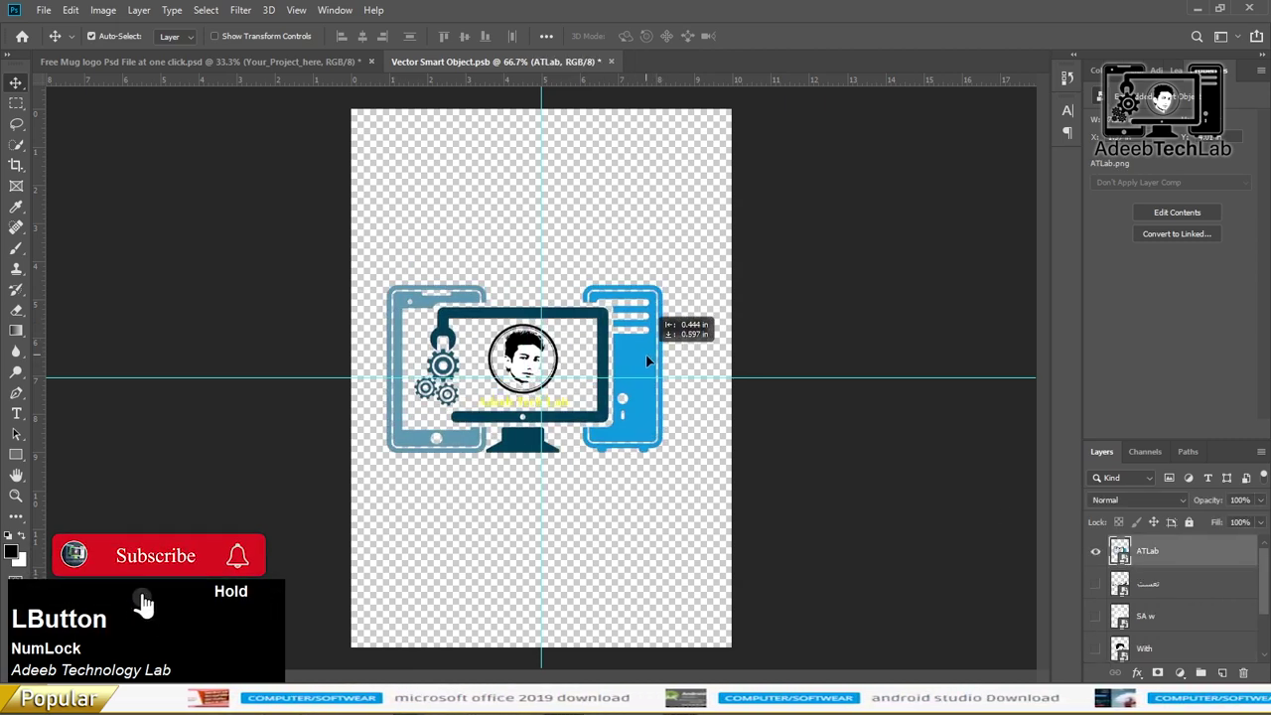
pyautogui.press('s')
# Step: Centre and enlarge the ATLab logo across the canvas, then save it back to the mug
pyautogui.click(322, 71)
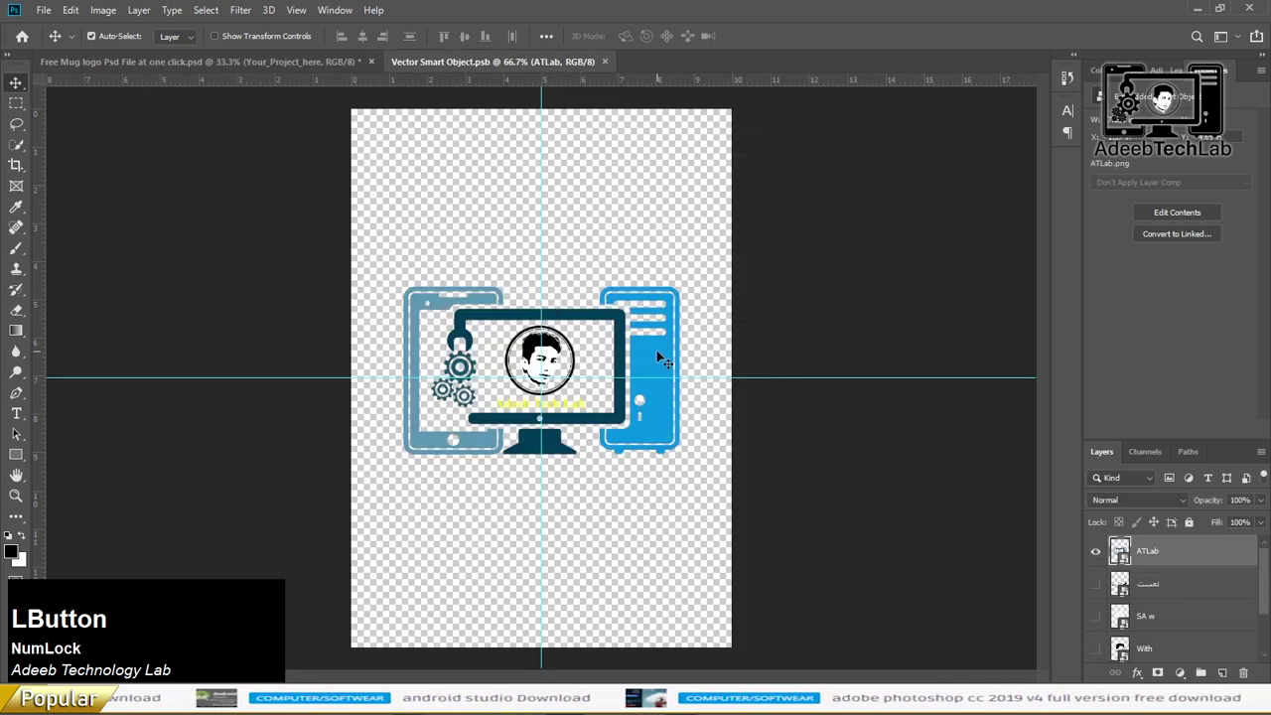
pyautogui.press('t')
pyautogui.click(664, 300)
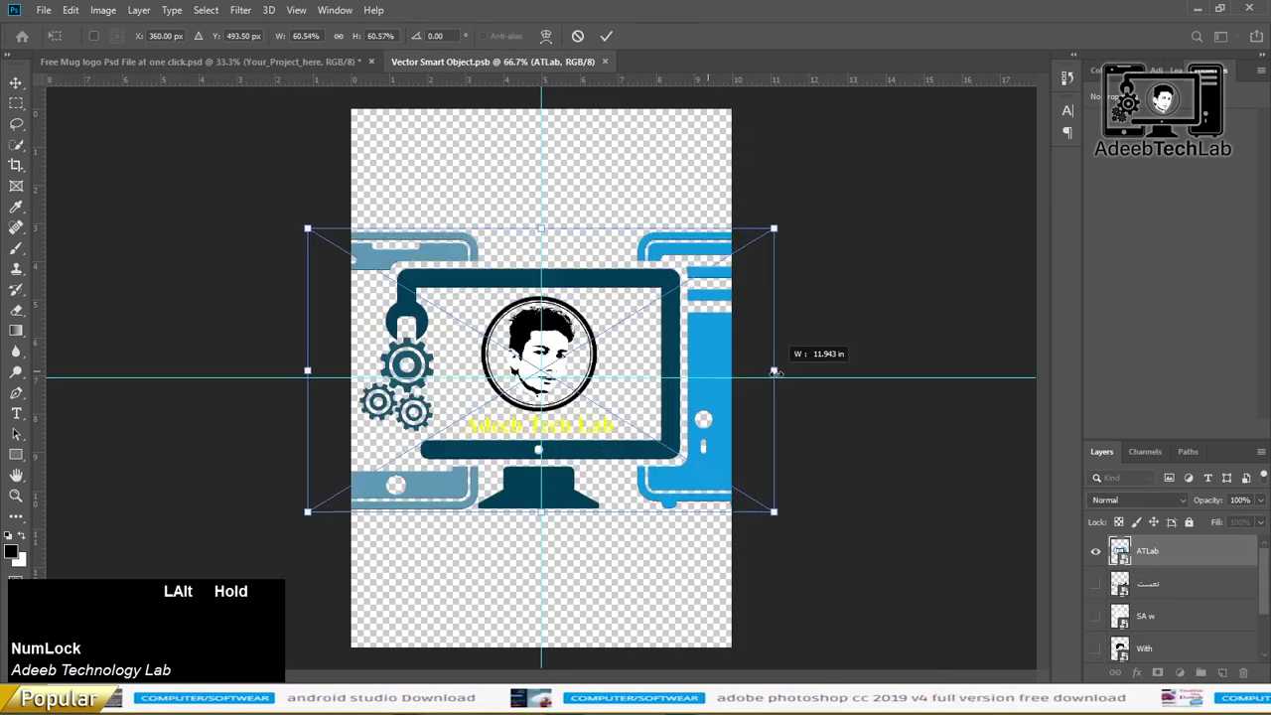
pyautogui.press('Return')
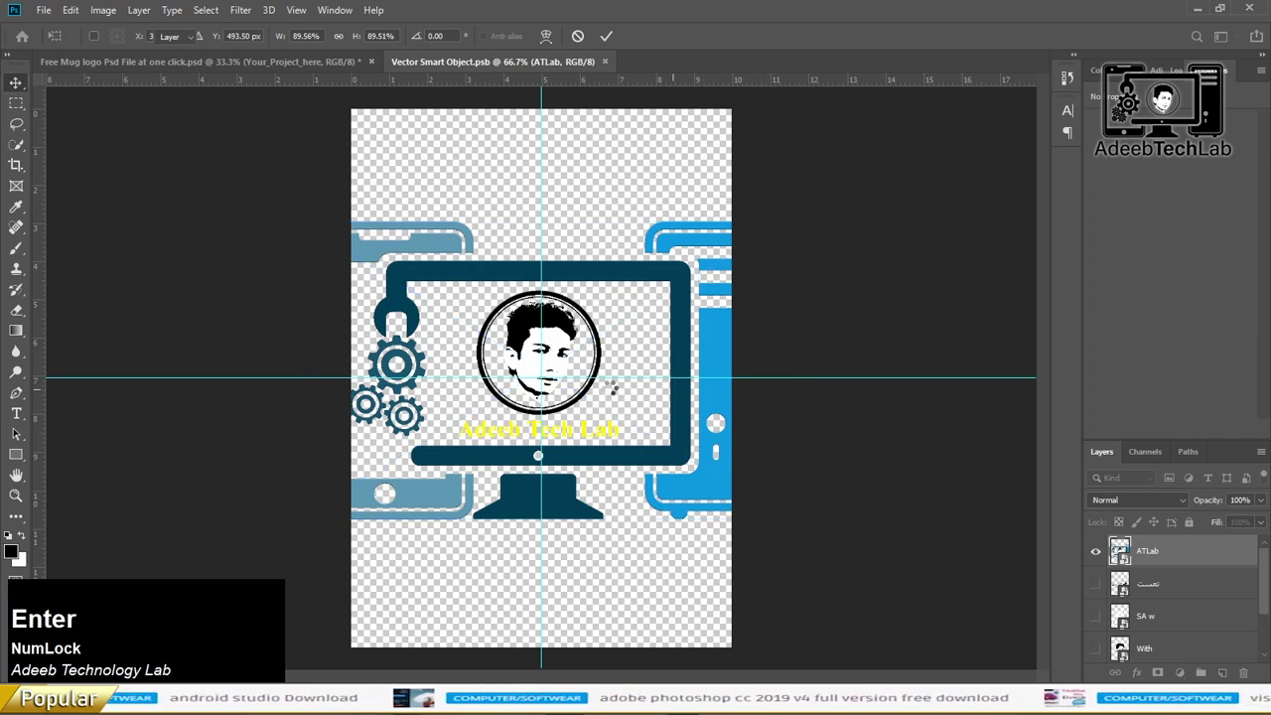
pyautogui.press('ctrl+s')
# Step: Preview the mug, then show the Urdu calligraphy layer and save to see it on the mug
pyautogui.click(285, 67)
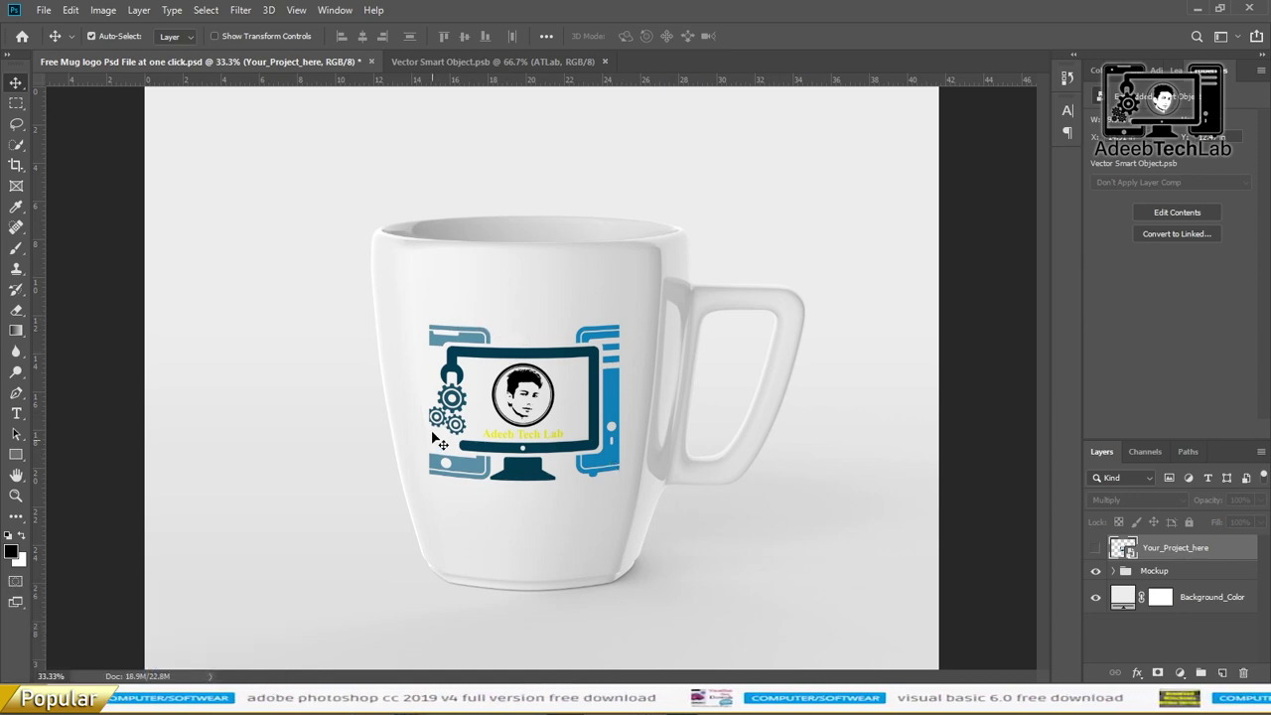
pyautogui.click(615, 423)
pyautogui.press('Delete')
pyautogui.click(1102, 550)
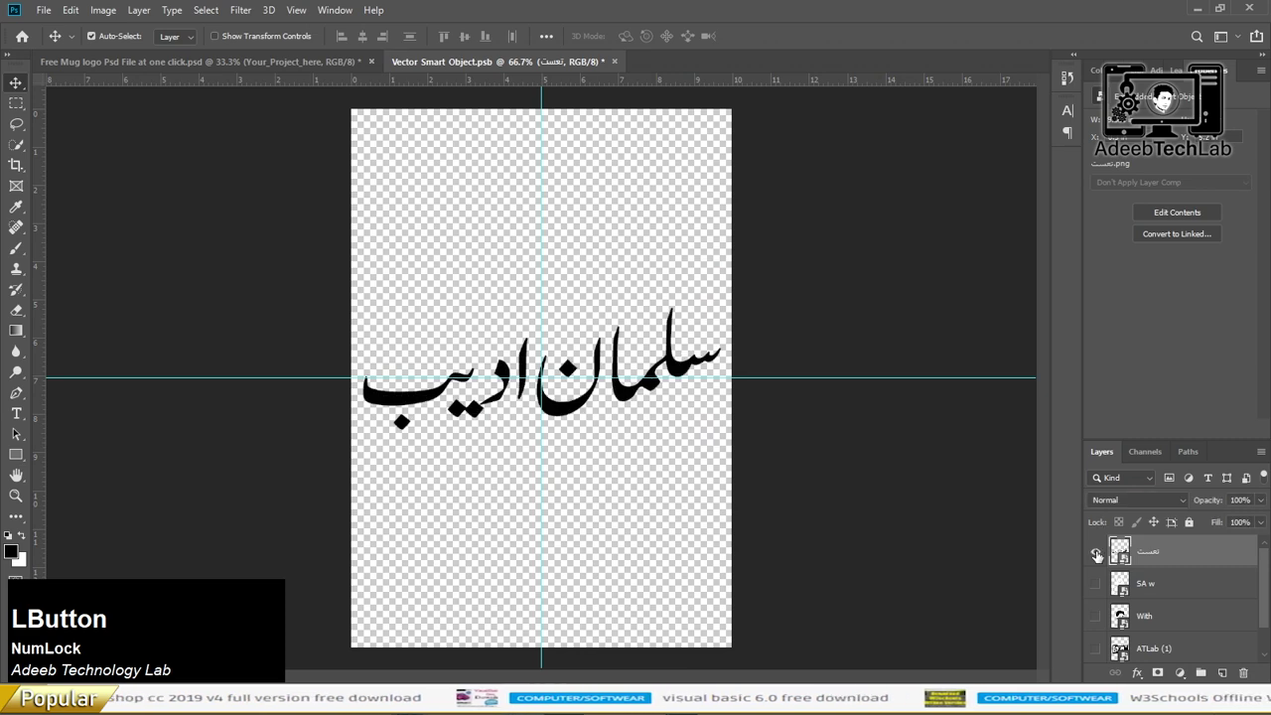
pyautogui.press('ctrl+s')
pyautogui.click(295, 70)
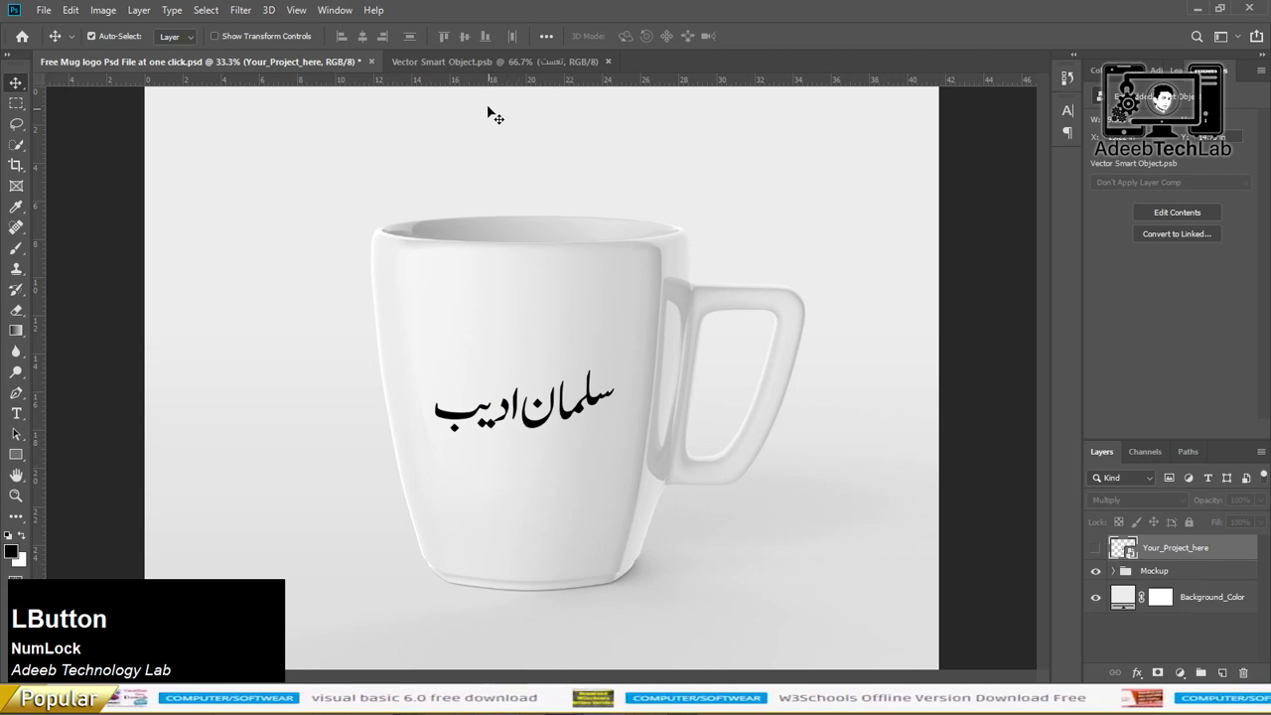
# Step: Remove the previous logo and SA w layers, save, and preview the portrait on the mug
pyautogui.press('Delete')
pyautogui.click(1103, 554)
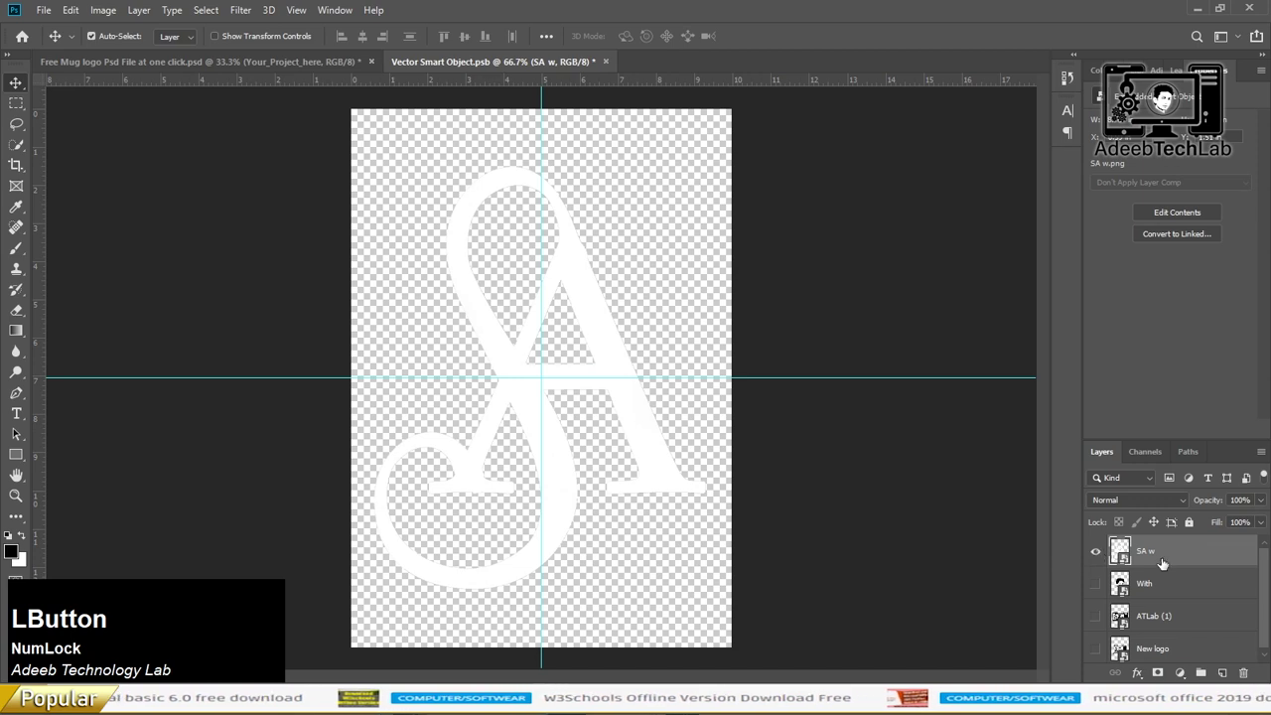
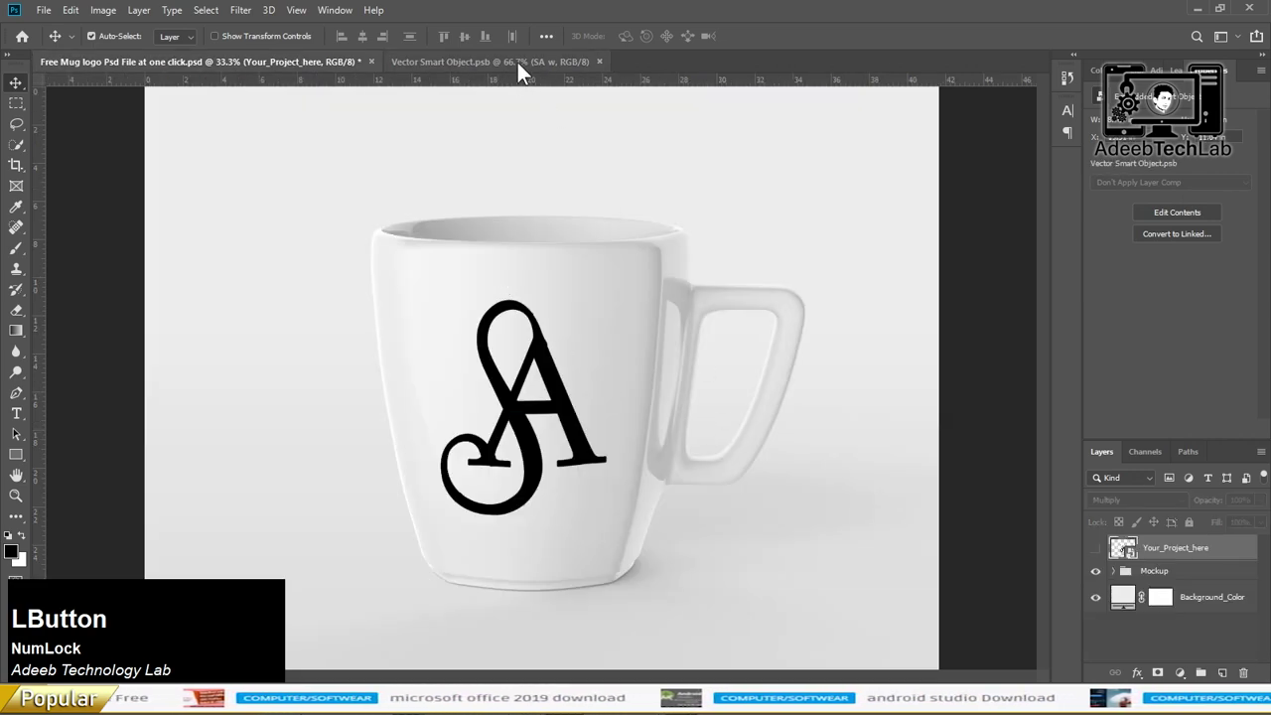
pyautogui.press('Delete')
pyautogui.click(1106, 557)
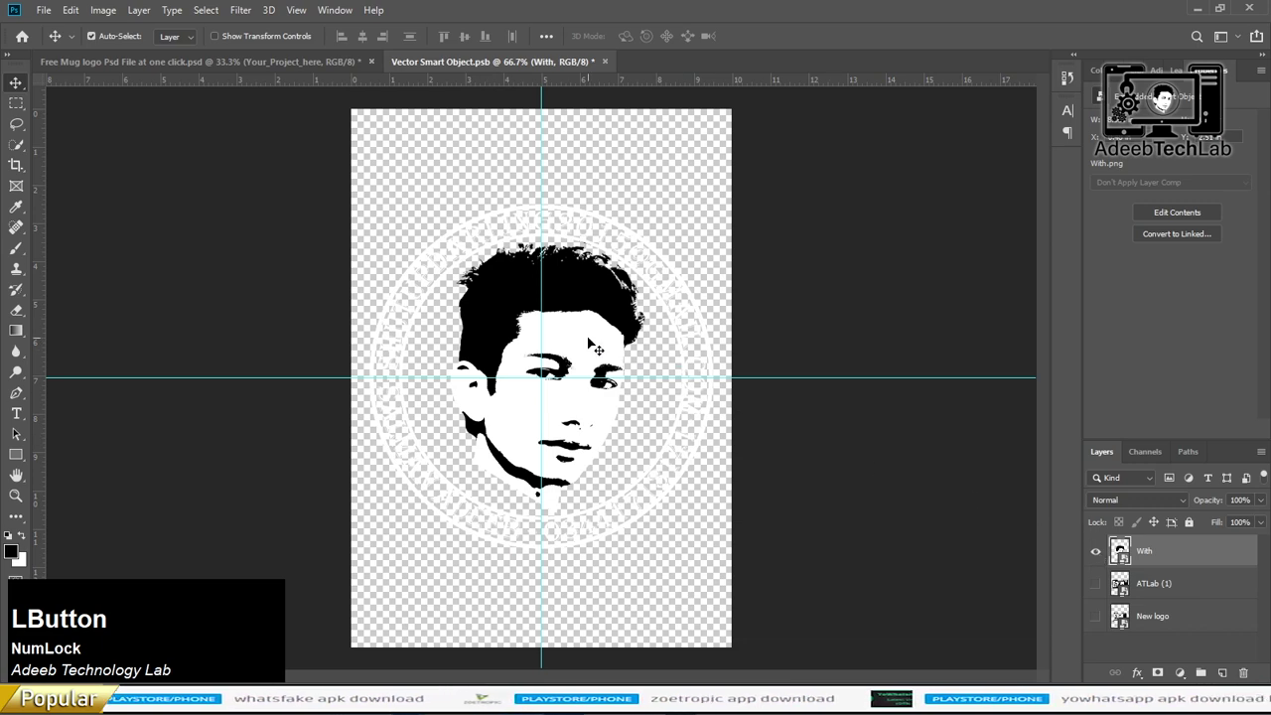
pyautogui.press('s')
pyautogui.click(296, 72)
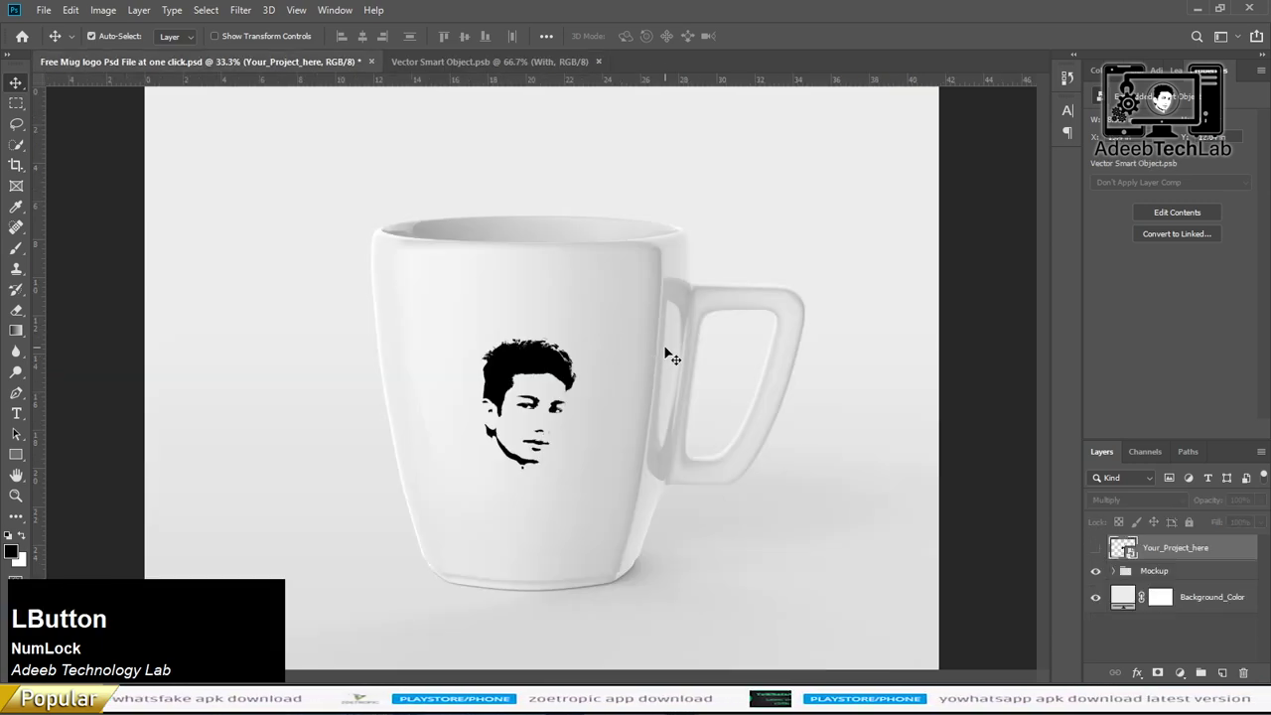
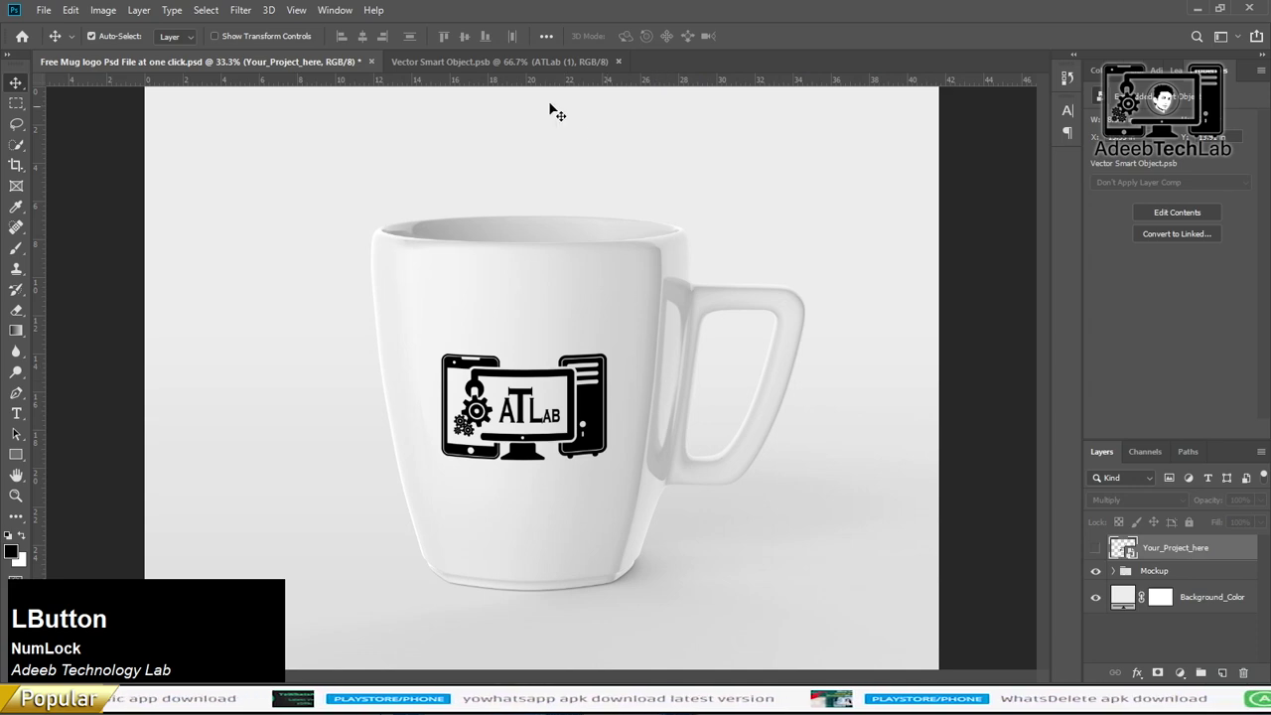
# Step: Remove the ATLab logo layer so only the AdeebTechLab New logo remains
pyautogui.press('Delete')
pyautogui.click(1103, 555)
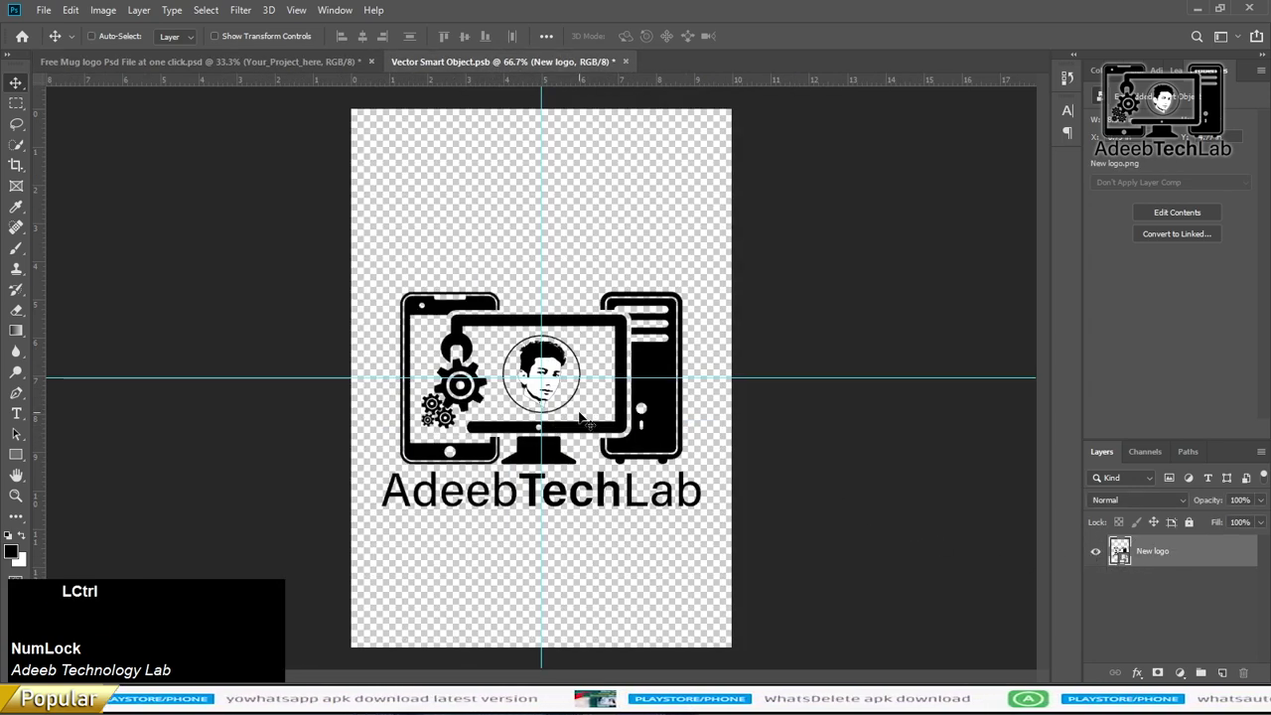
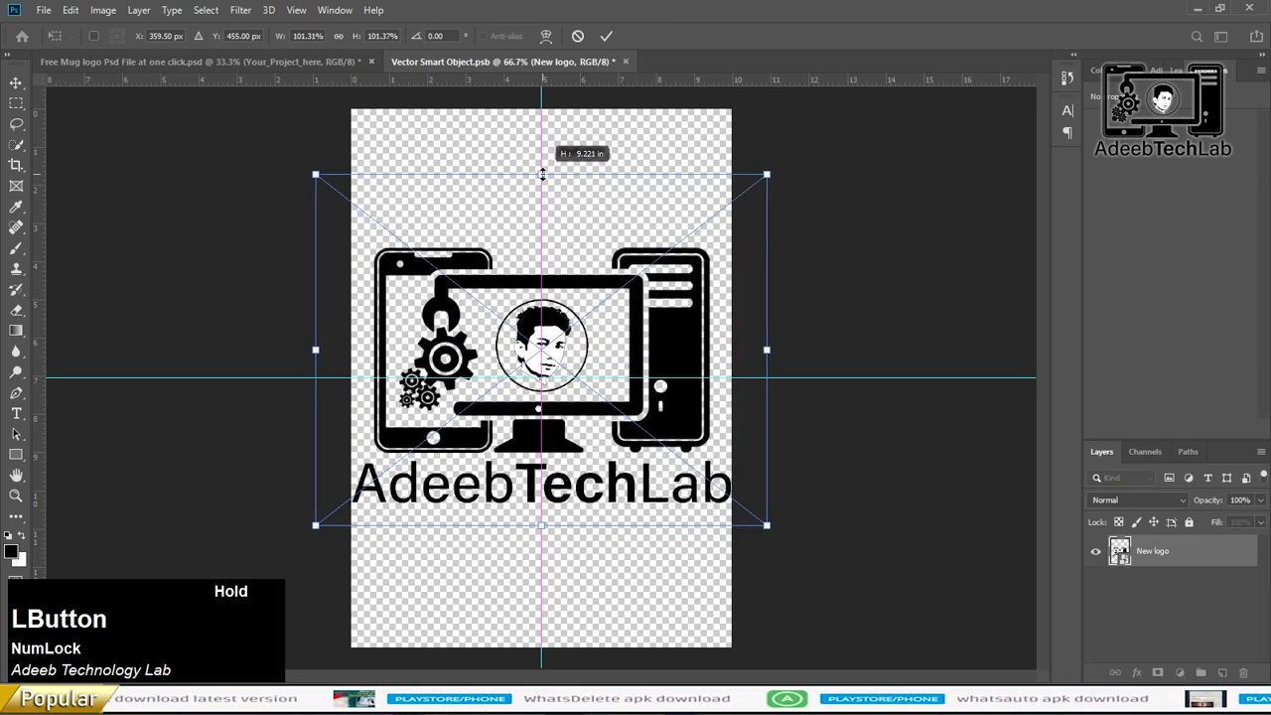
# Step: Apply the enlarged AdeebTechLab logo transform and save the smart object design
pyautogui.press('Return')
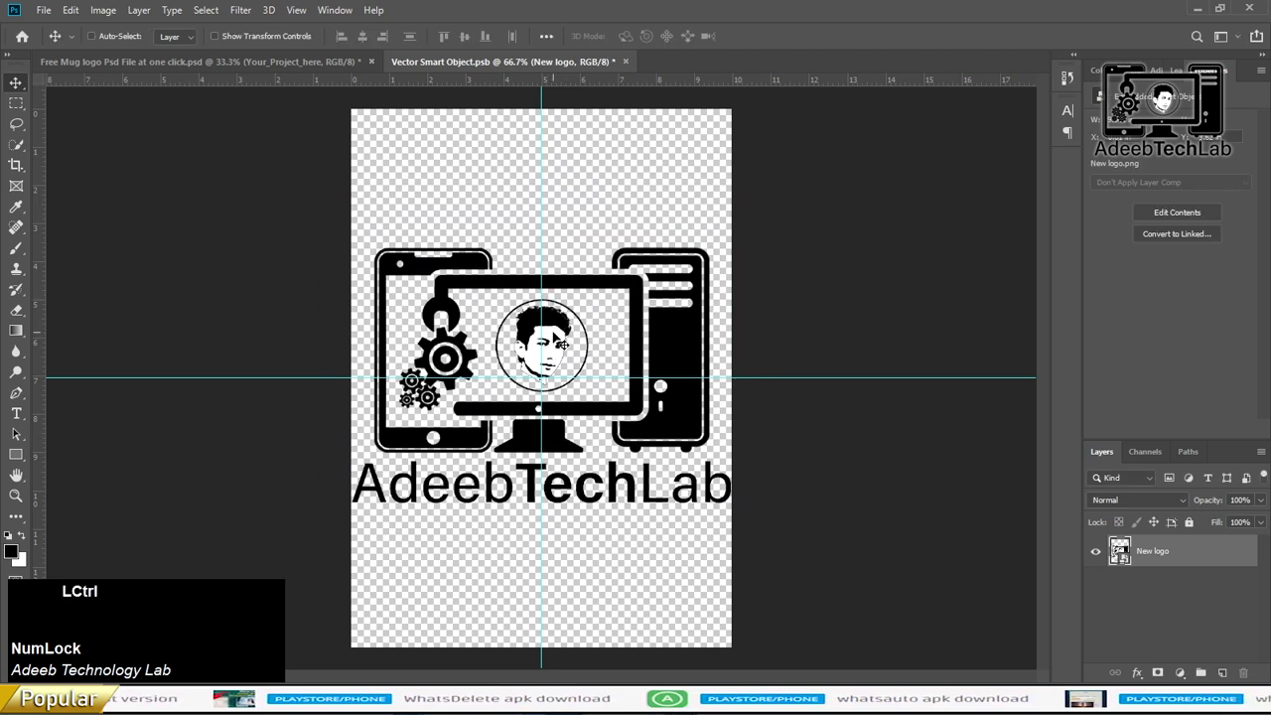
pyautogui.press('a')
pyautogui.click(466, 49)
pyautogui.press('d')
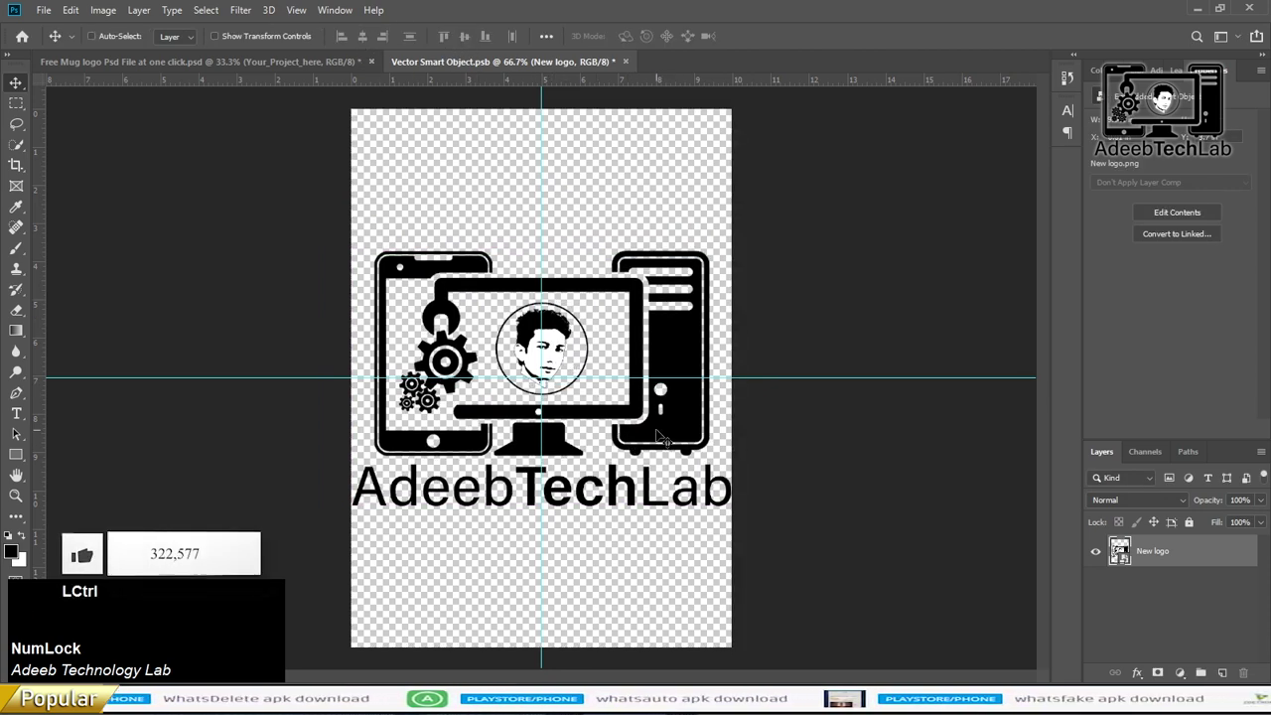
pyautogui.press('d')
pyautogui.press('s')
# Step: Return to the mug mockup showing the black logo and save the PSD
pyautogui.click(268, 64)
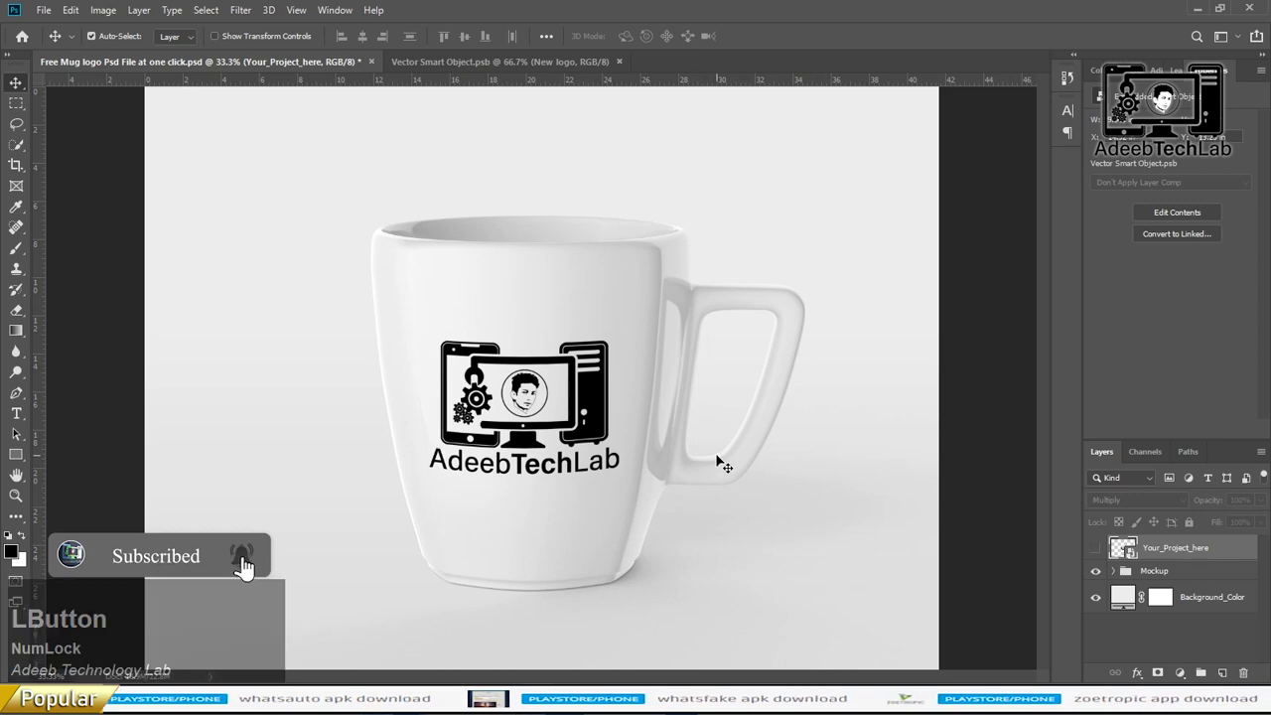
pyautogui.press('ctrl+Num_Lock')
pyautogui.press('ctrl+s')
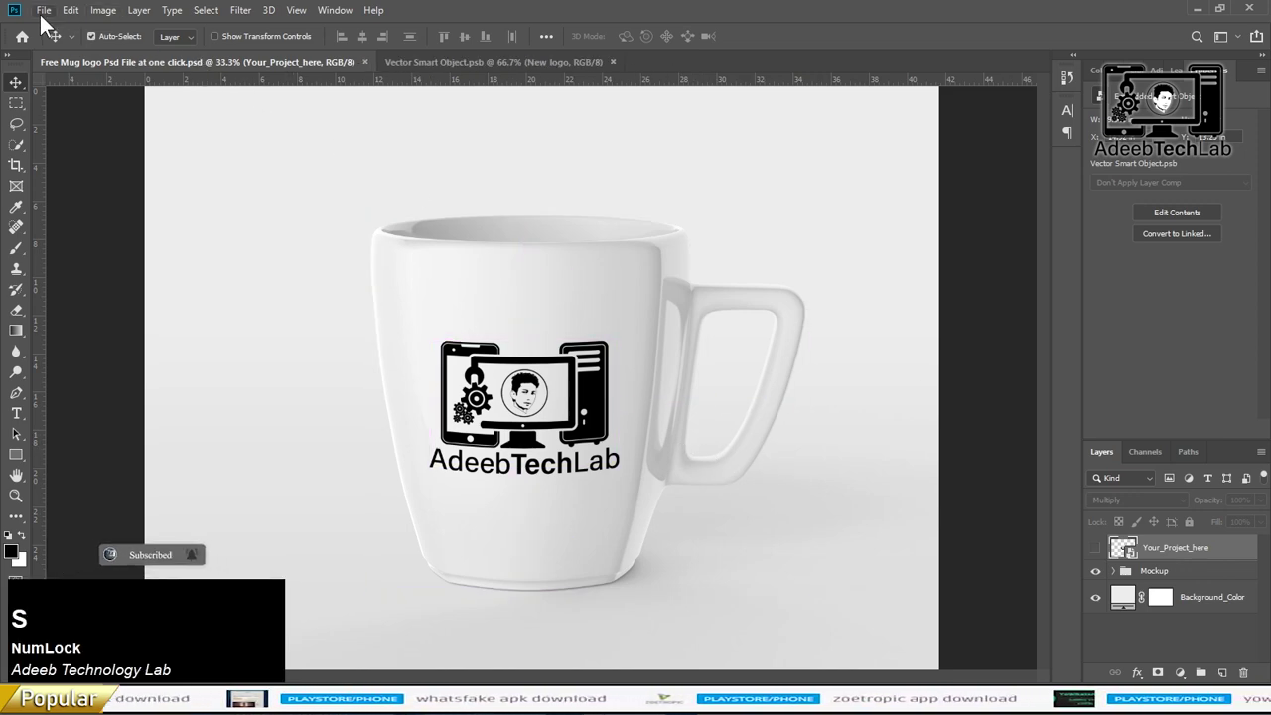
# Step: Save the finished mug mockup as a JPEG copy in the project folder
pyautogui.click(44, 24)
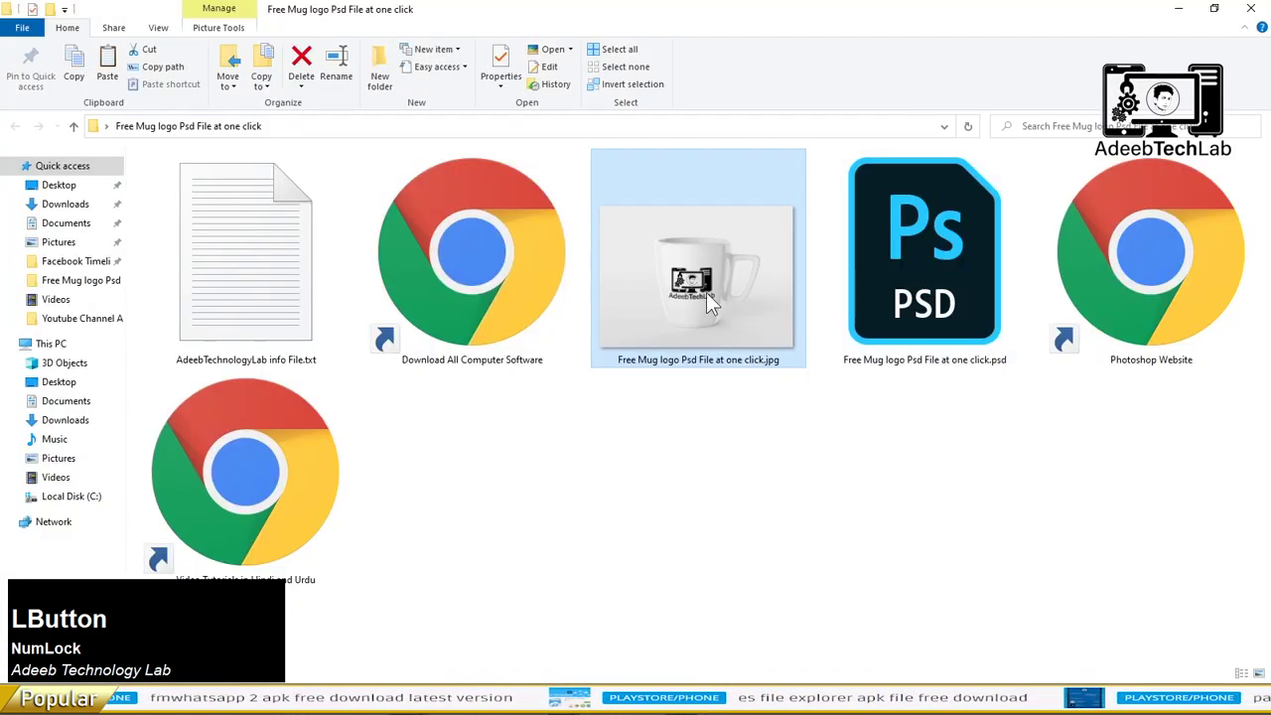
# Step: Close the project folder window to return to the desktop
pyautogui.press('ctrl+c')
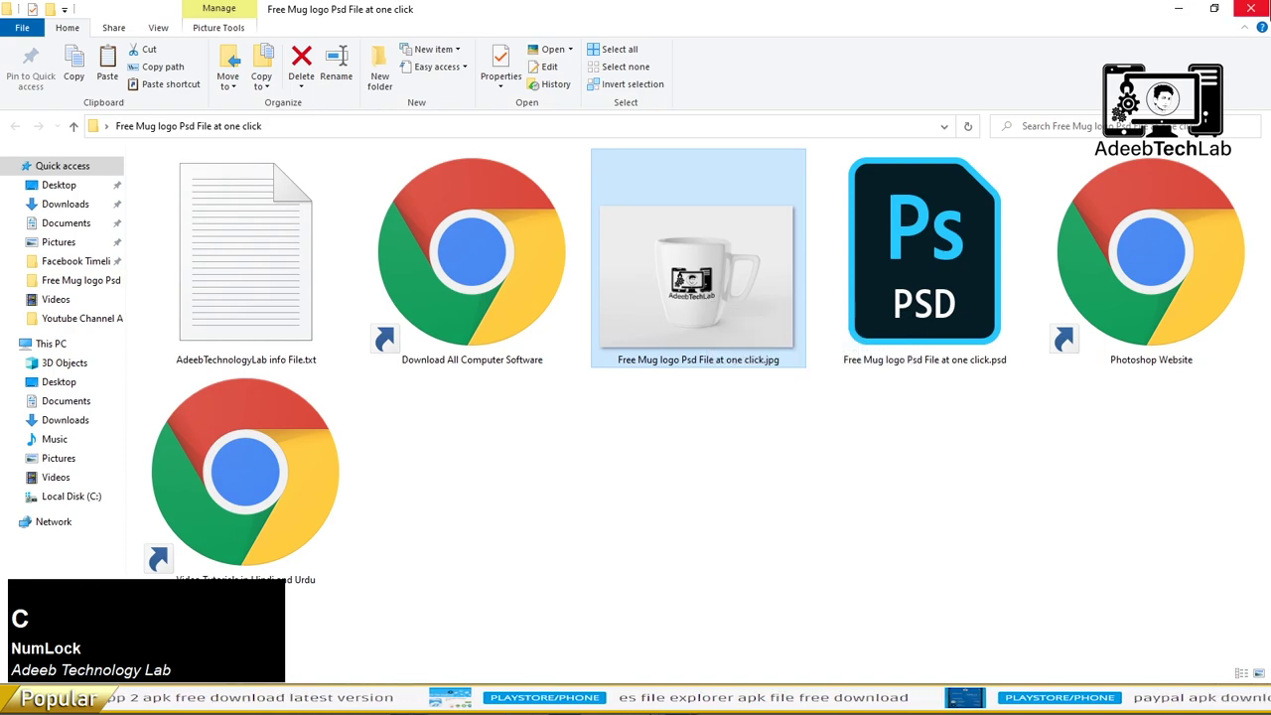
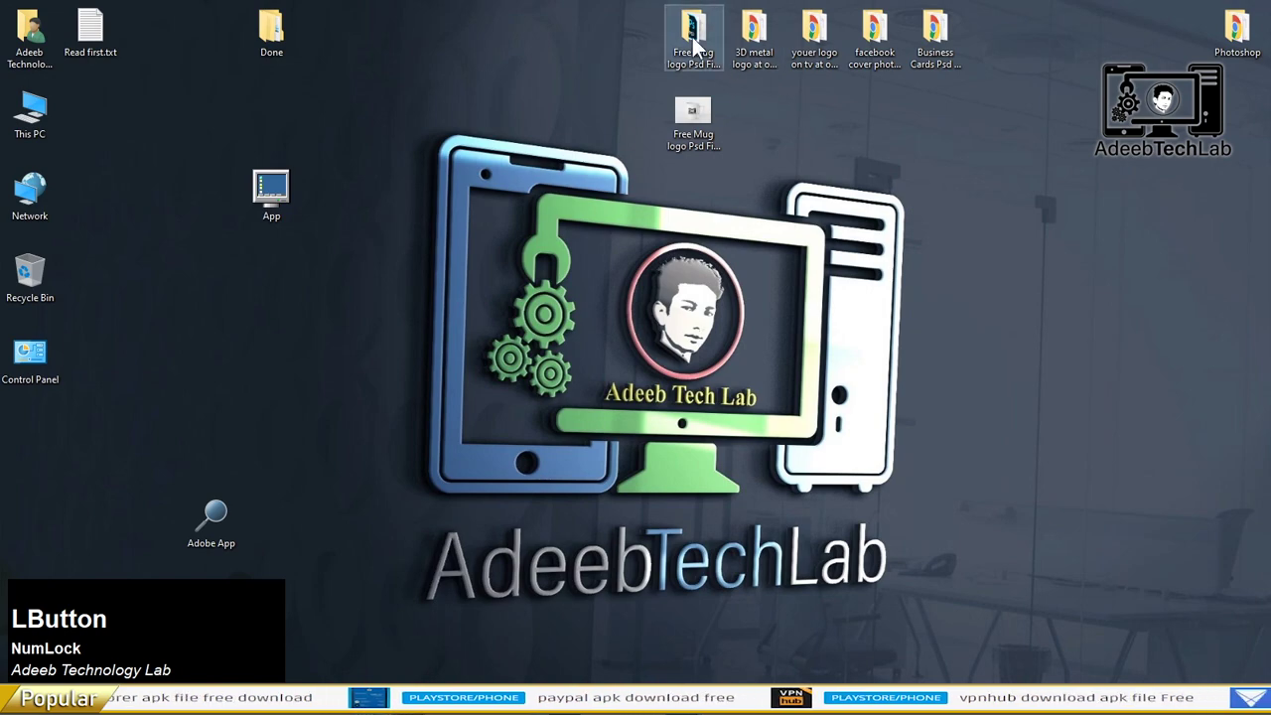
# Step: Archive the Free Mug logo folder with WinRAR and set a password on it
pyautogui.rightClick(701, 49)
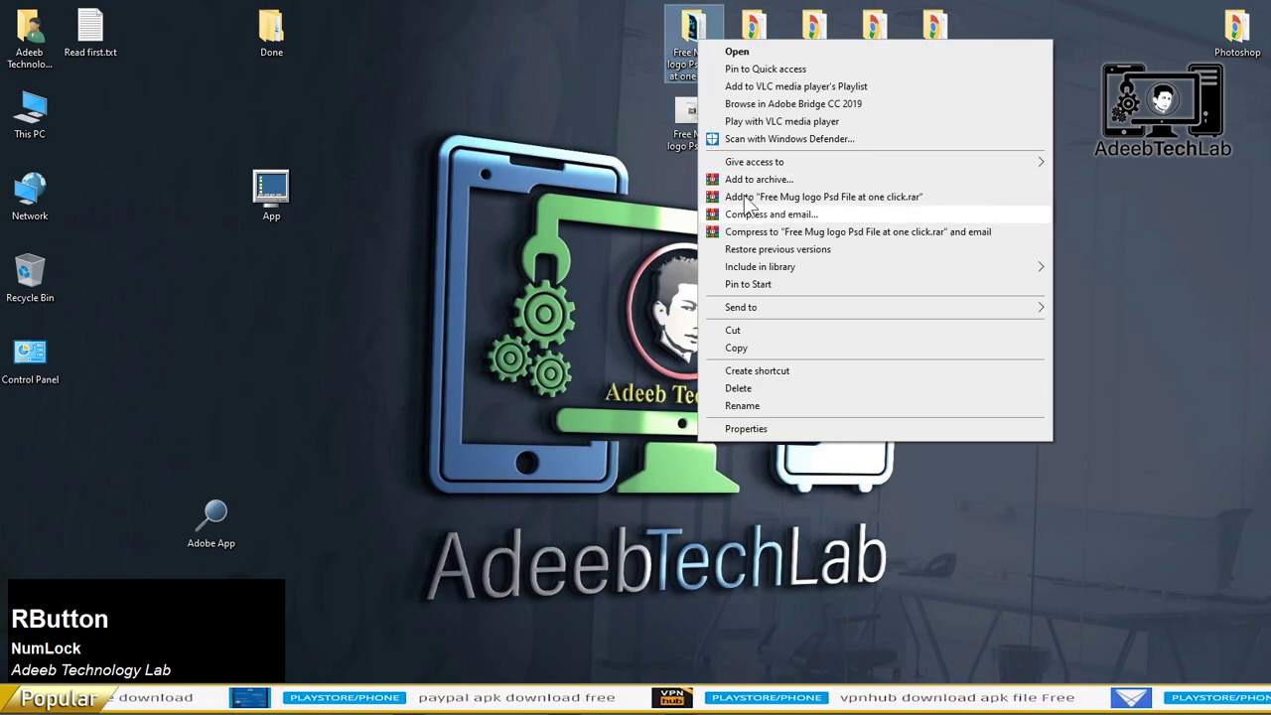
pyautogui.click(758, 189)
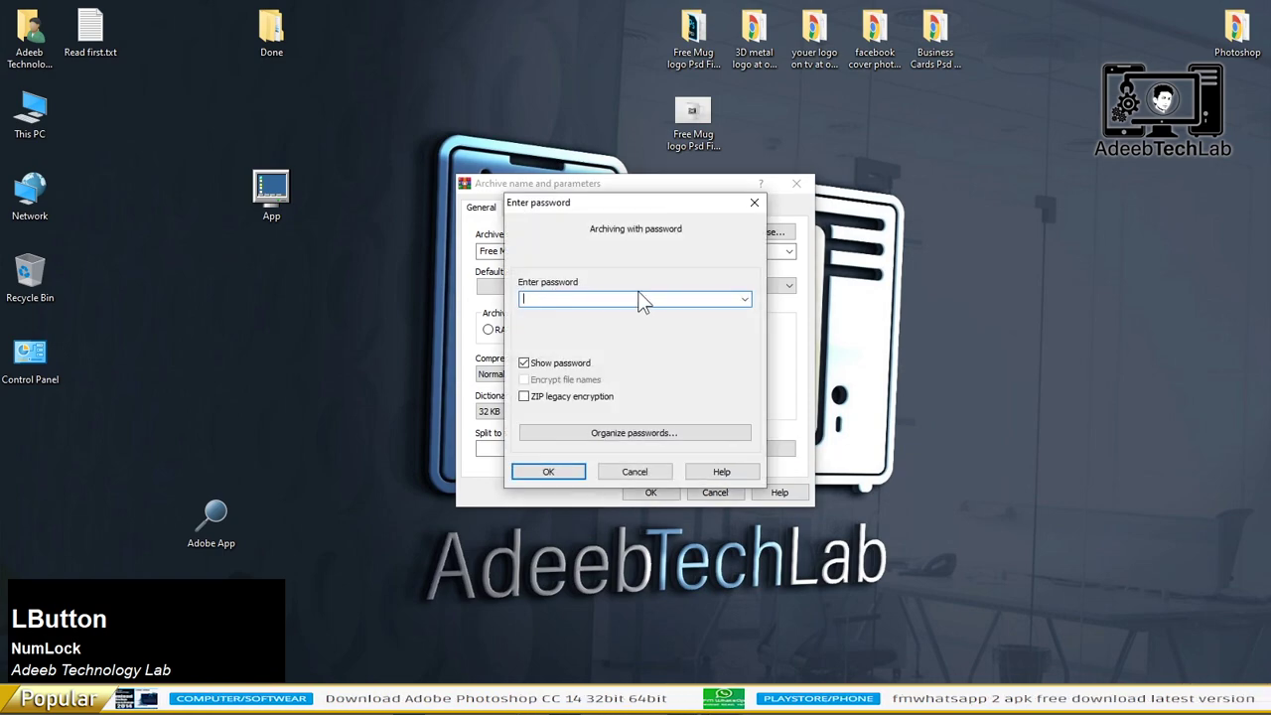
pyautogui.press('v')
pyautogui.press('BackSpace')
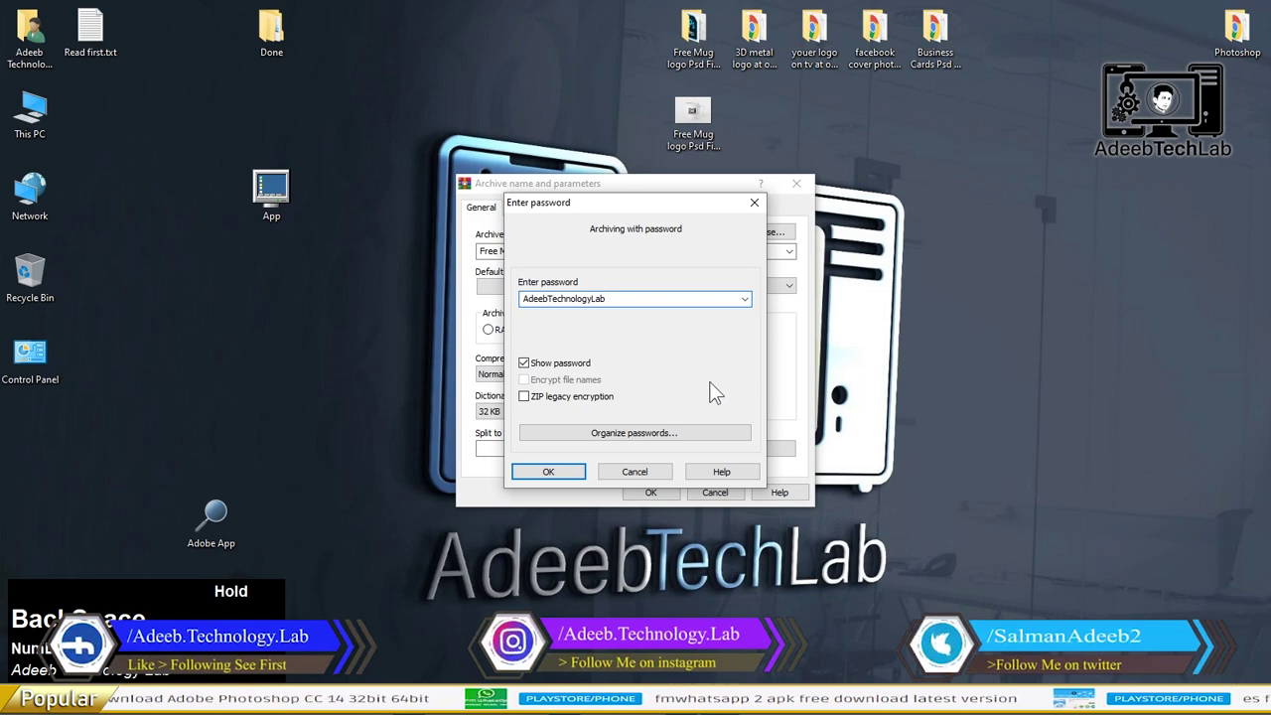
pyautogui.press('KP_6')
pyautogui.click(669, 345)
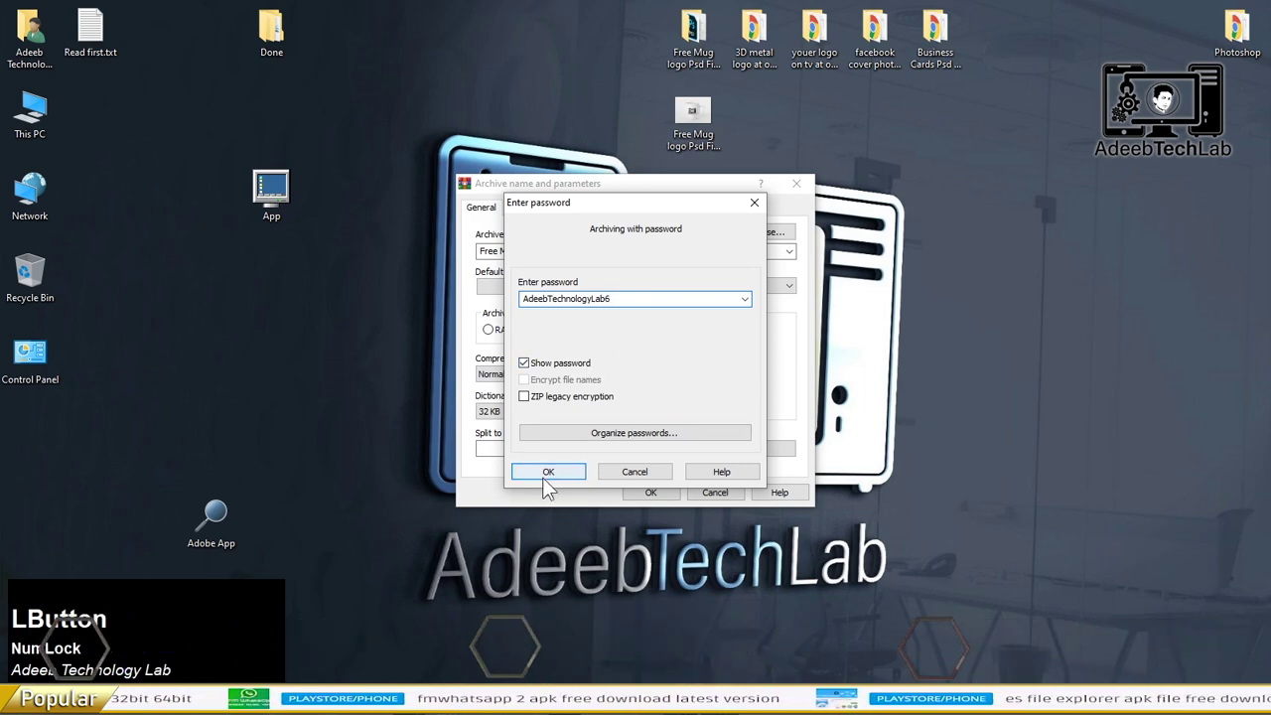